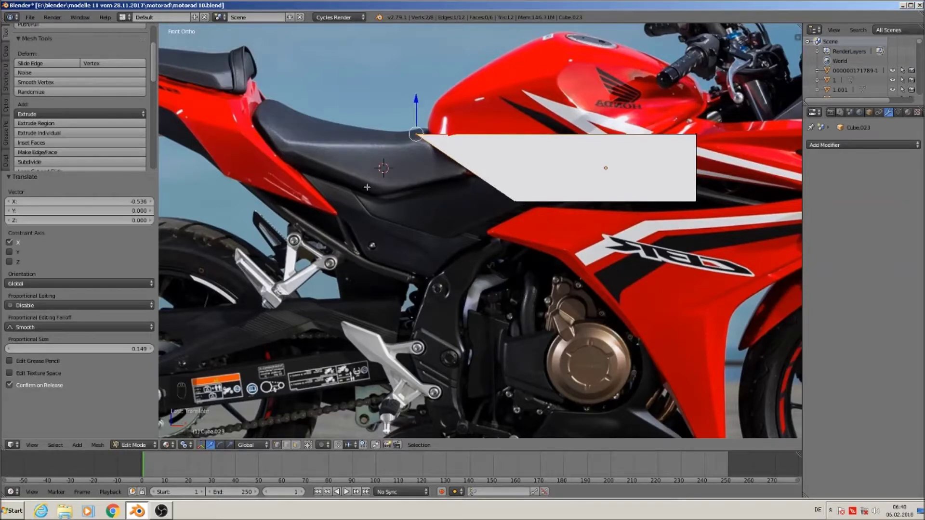
Move the front corner point along X so the panel's front edge tapers with the tank line
key("Tab")
key("Tab")
key("a")
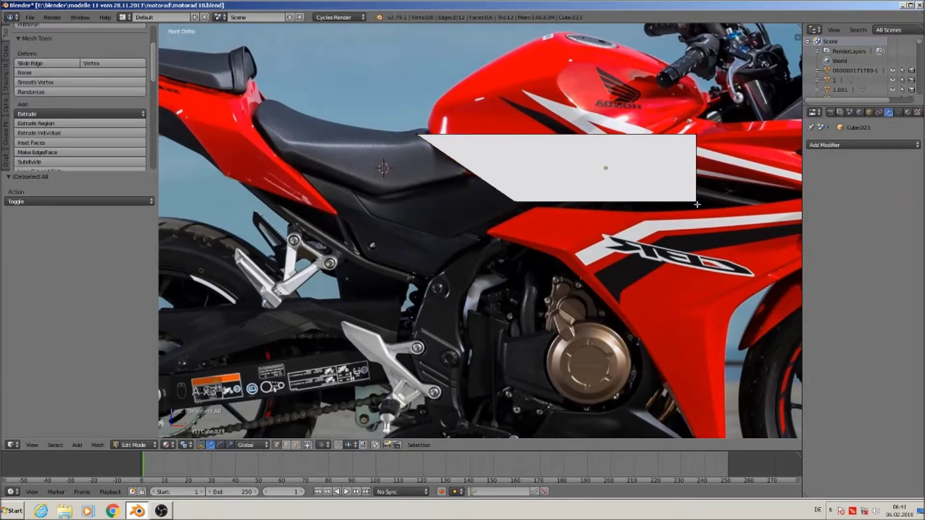
key("c")
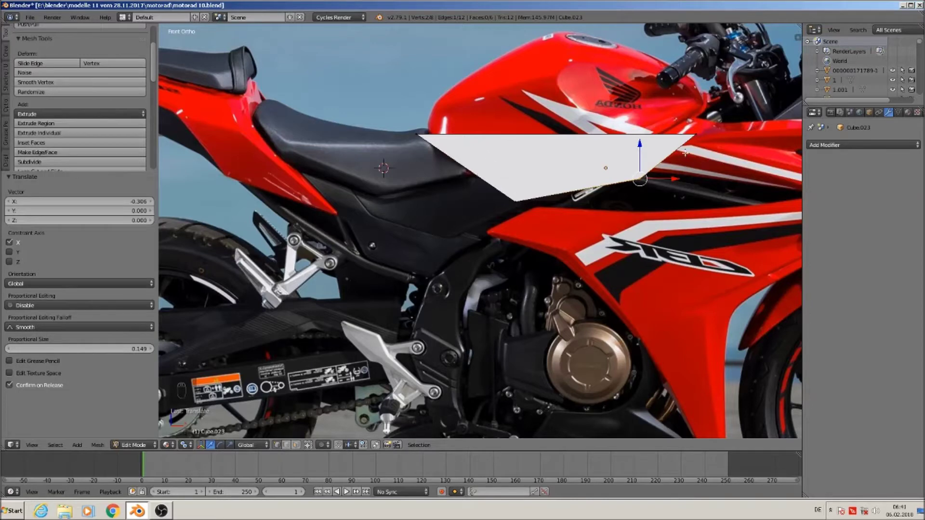
key("a")
key("a")
key("a")
key("c")
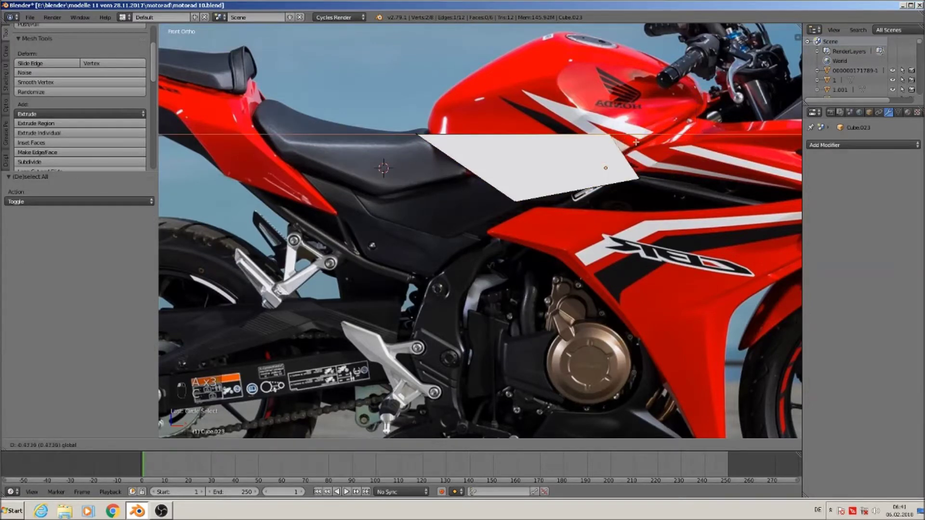
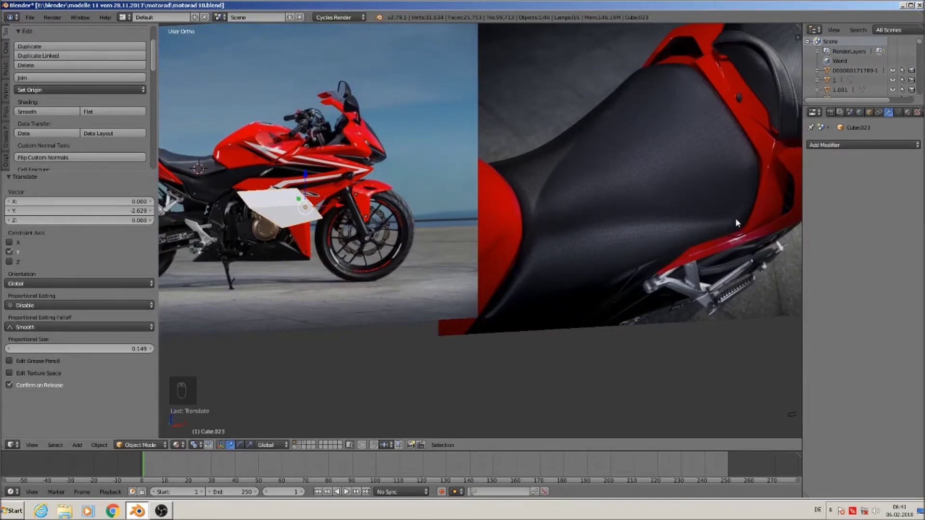
Orbit back to the bike's side view and enter Edit Mode on the panel
left_click_drag(744, 222, 376, 239)
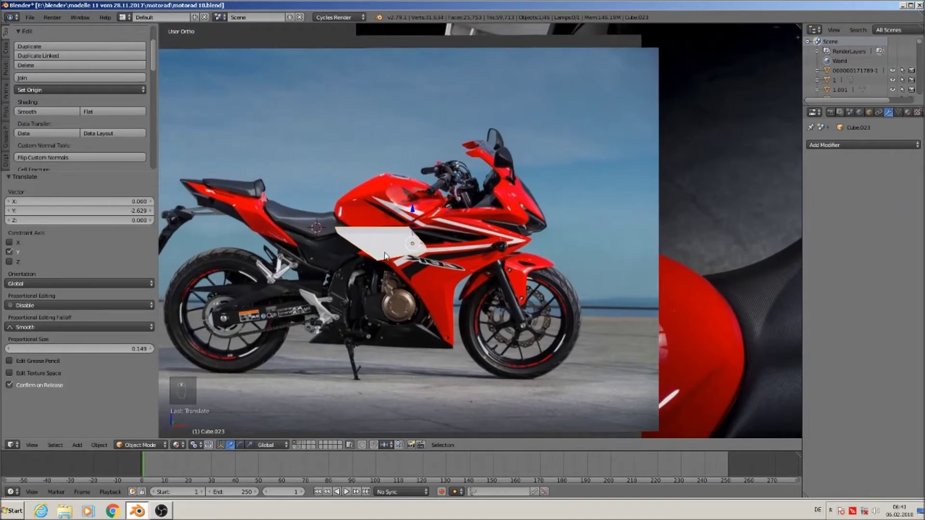
left_click_drag(373, 244, 381, 248)
middle_click(380, 249)
key("Tab")
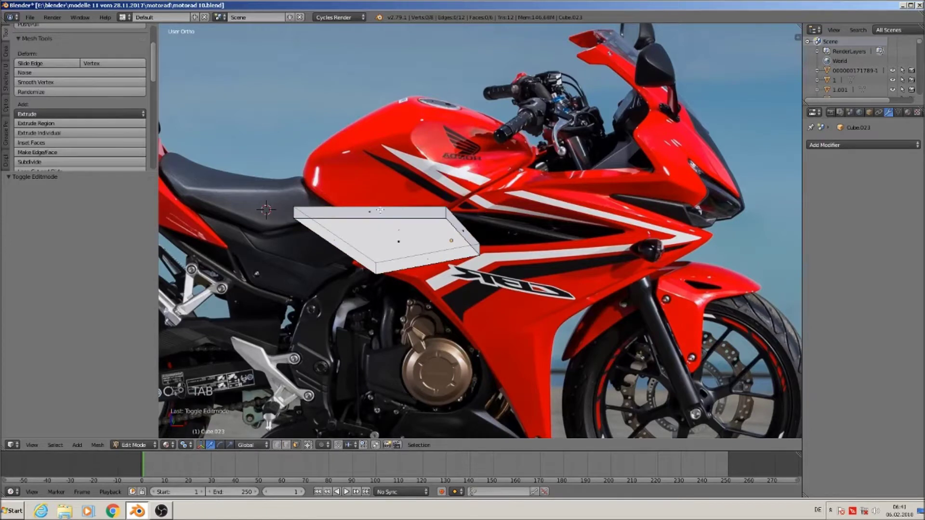
Extrude the panel's top edge upward and set its height along Z just under the tank
key("e")
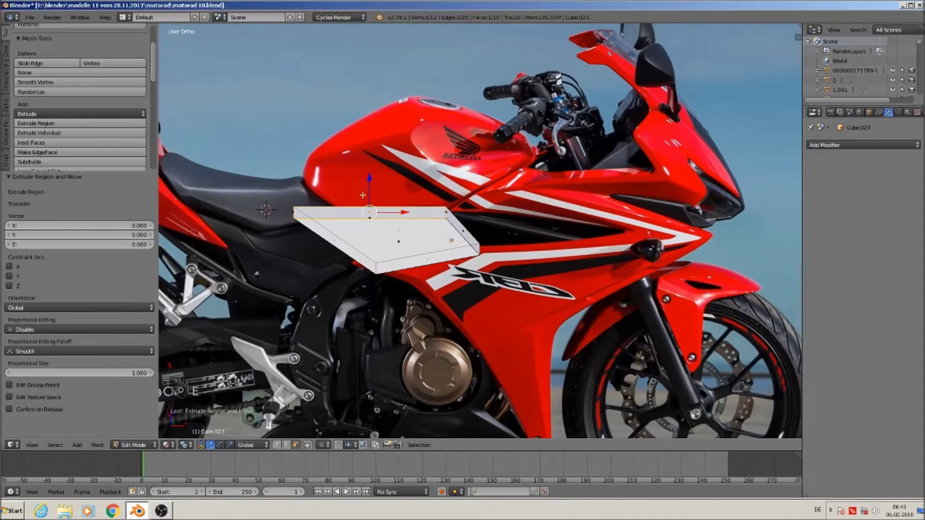
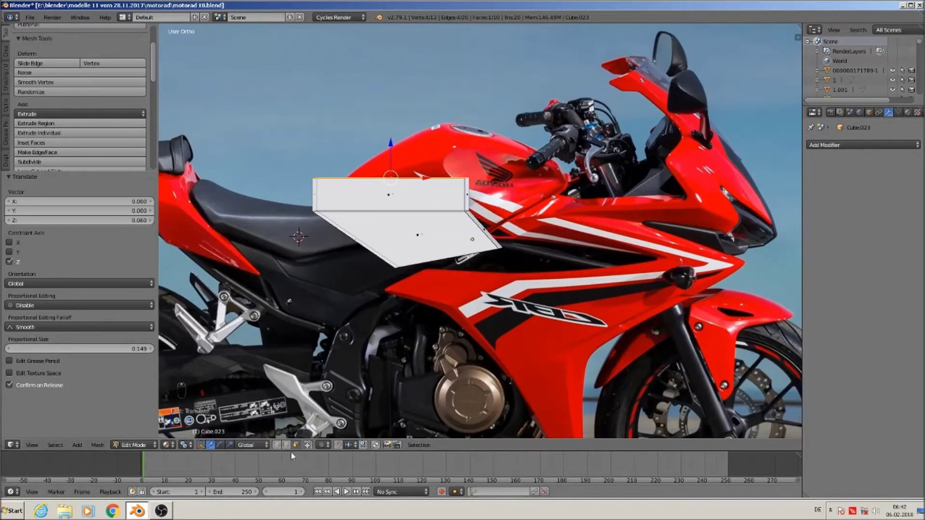
left_click_drag(277, 449, 316, 432)
key("a")
key("c")
left_click(316, 433)
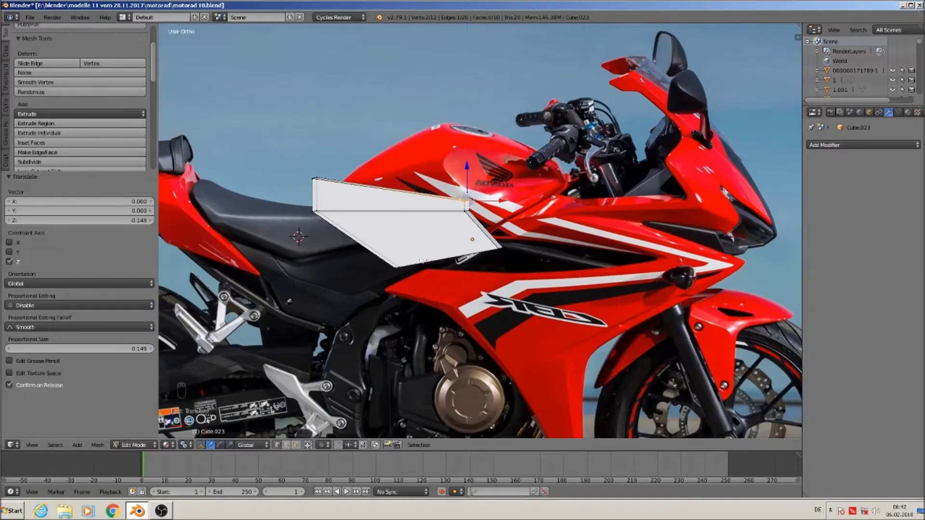
middle_click(315, 432)
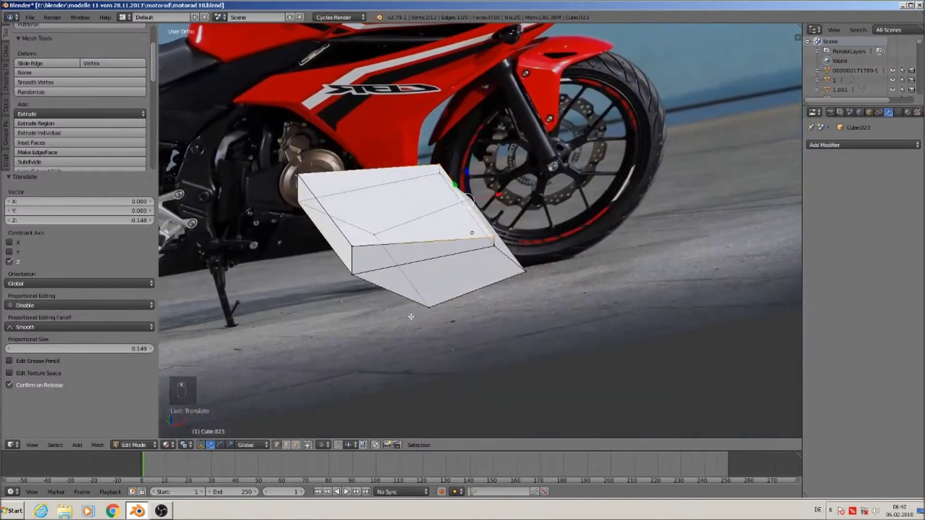
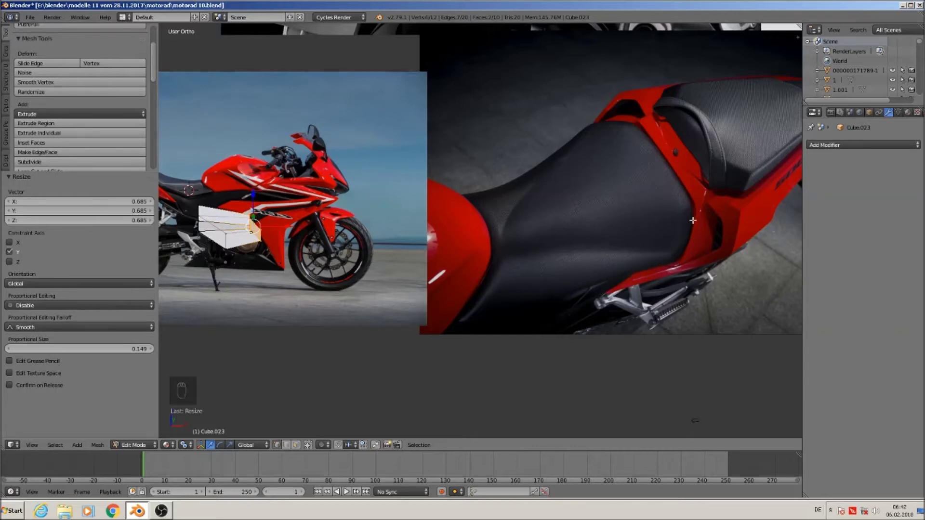
From top view, add a loop cut with 2 cuts lengthwise across the panel
key("KP_7")
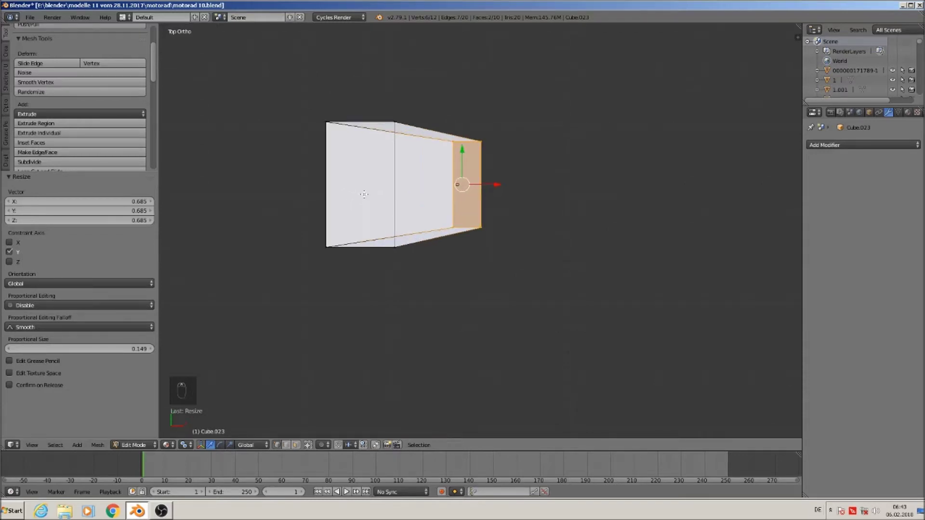
key("ctrl+r")
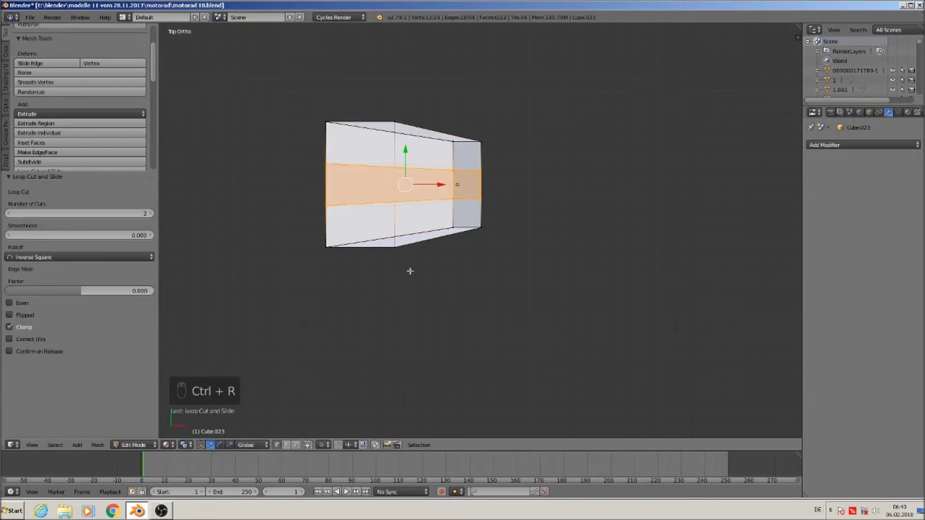
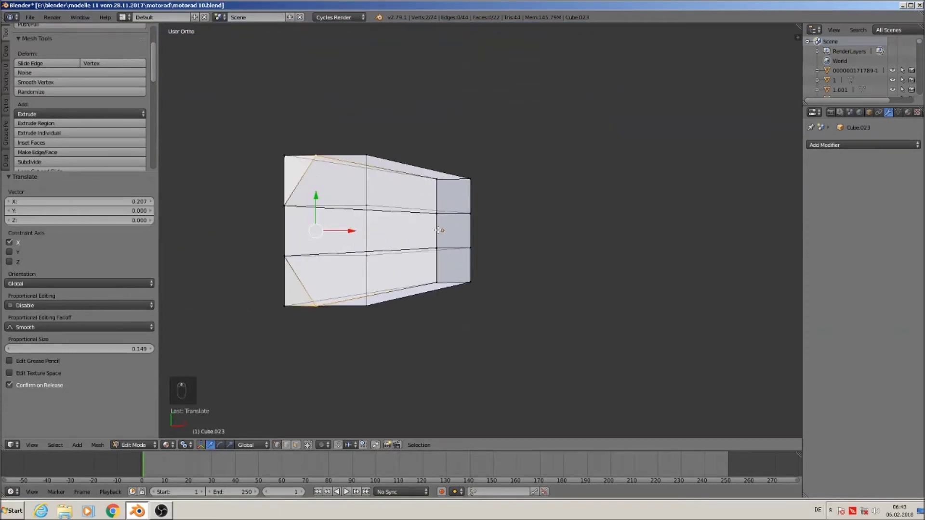
Add a single centre loop and push its middle point out along X with proportional falloff
key("ctrl+r")
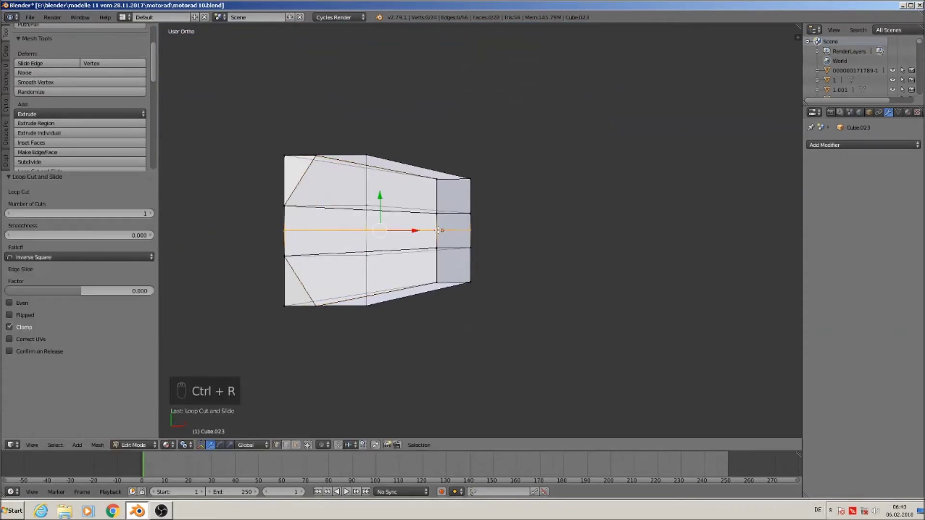
key("a")
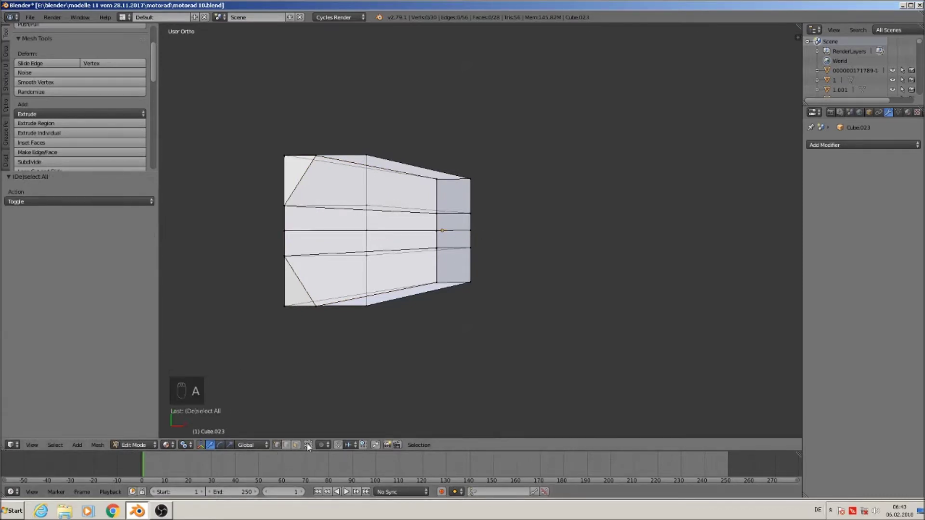
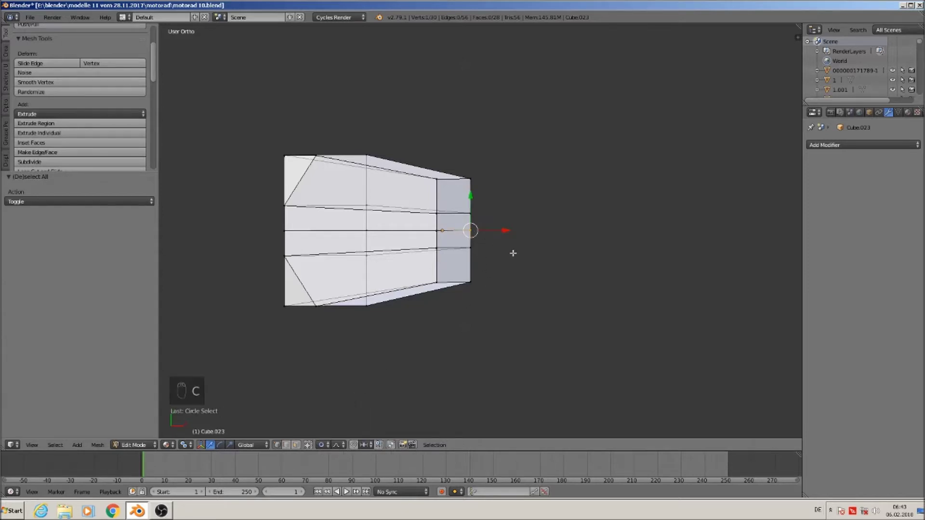
key("g")
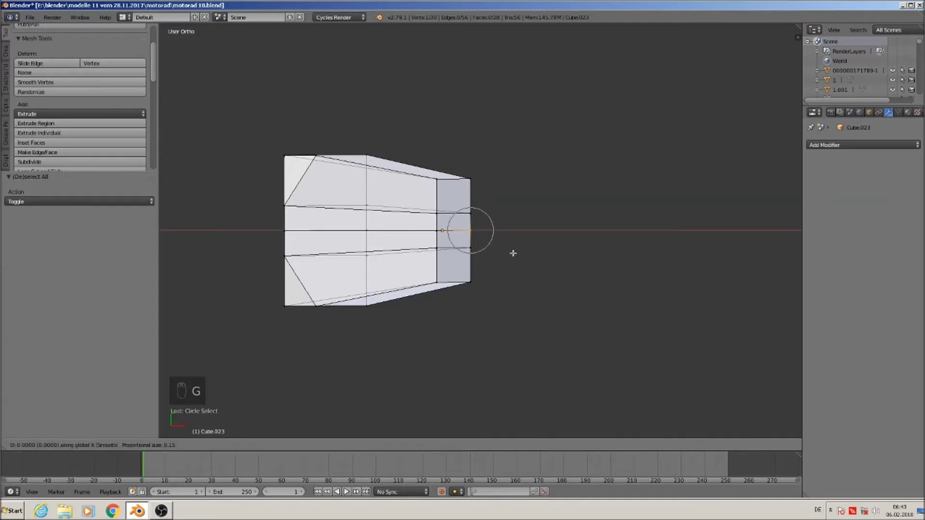
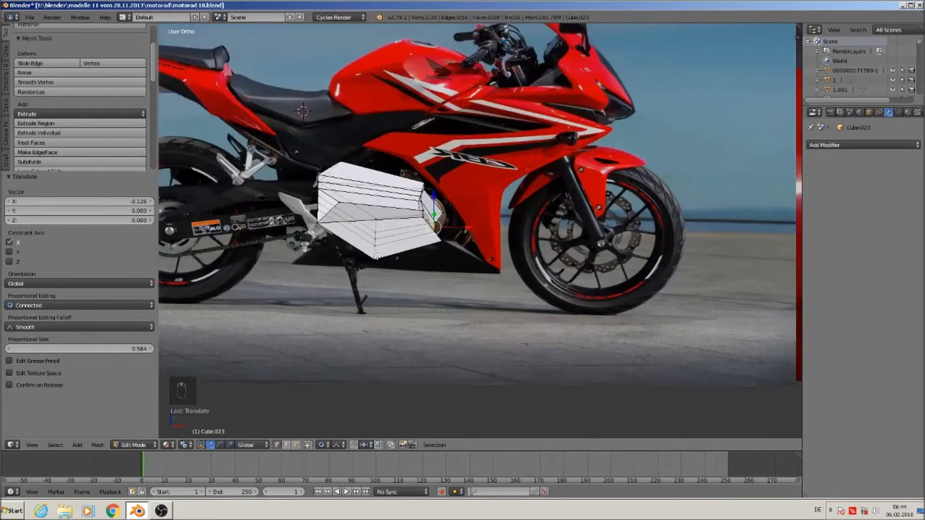
Duplicate the panel with Shift+D and give the copy a Subdivision Surface modifier at View 2
key("Tab")
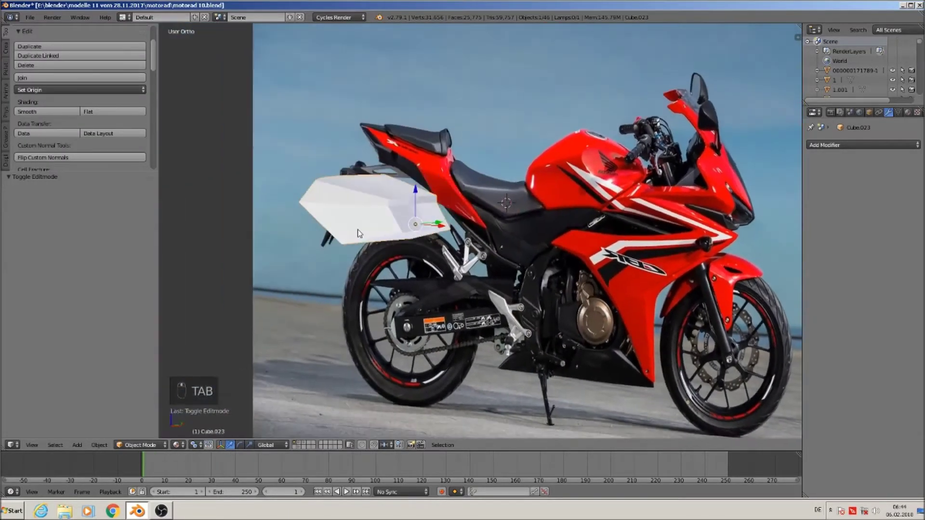
key("shift+d")
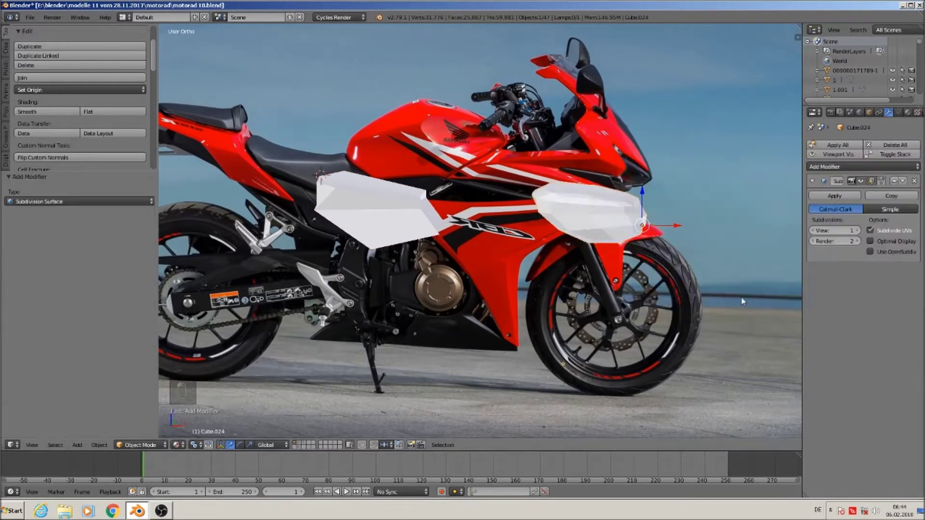
left_click(686, 262)
left_click(652, 269)
Orbit around the smoothed copy to inspect its rounded surface from several angles
left_click_drag(649, 271, 444, 201)
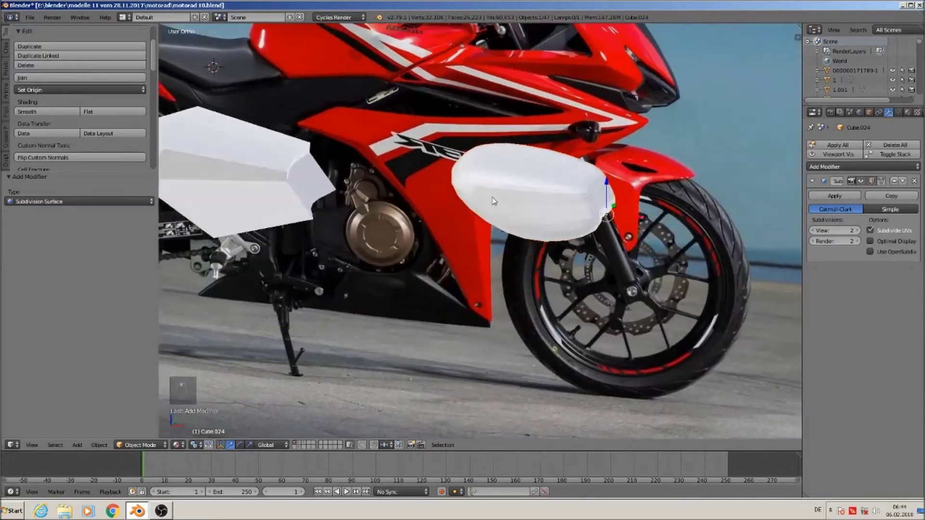
left_click_drag(483, 199, 449, 203)
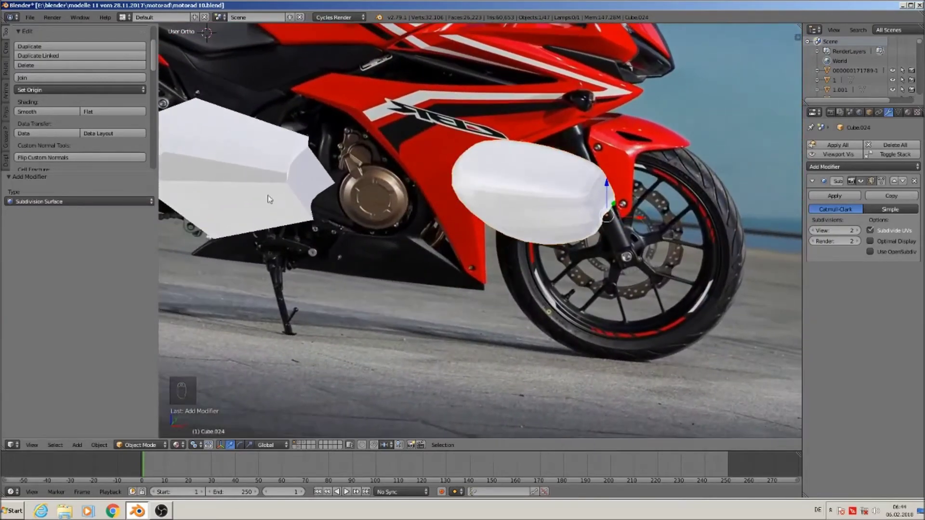
middle_click(618, 205)
left_click_drag(620, 205, 627, 192)
left_click_drag(627, 192, 375, 203)
left_click_drag(375, 203, 405, 185)
left_click_drag(404, 185, 408, 383)
left_click_drag(565, 184, 556, 236)
left_click_drag(555, 236, 583, 219)
Add two horizontal edge loops near the copy's upper and lower edges to tighten its rim
key("Tab")
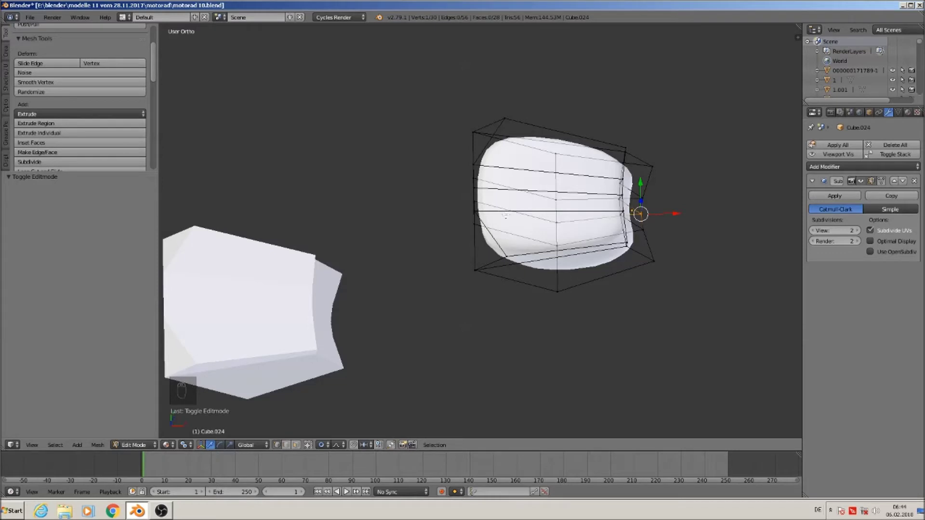
key("ctrl+r")
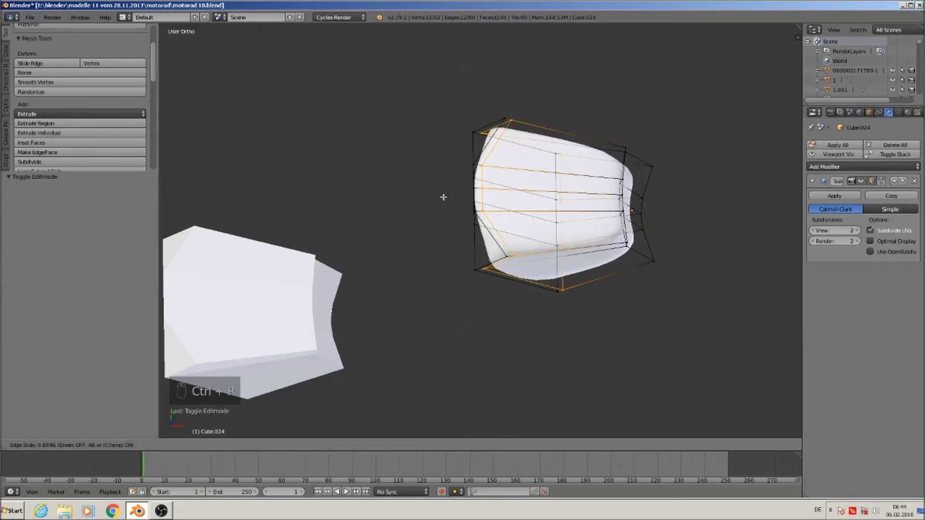
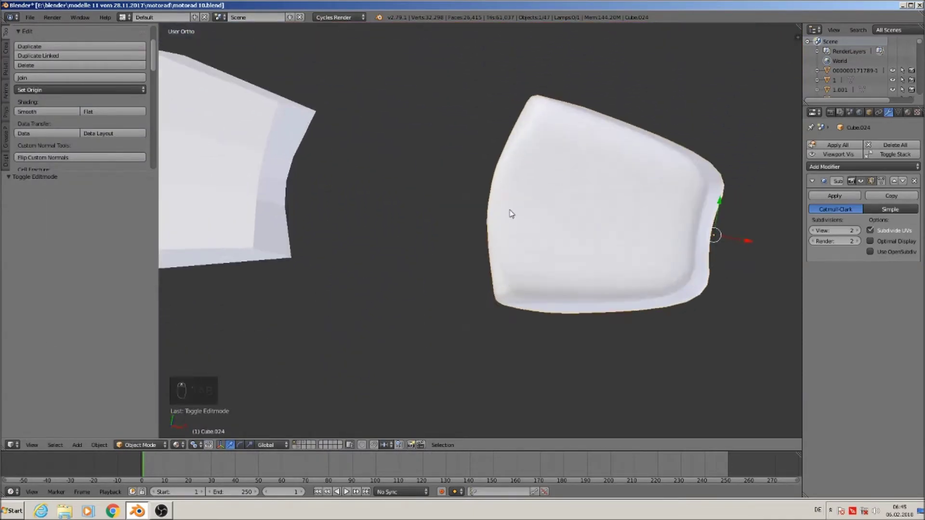
key("Tab")
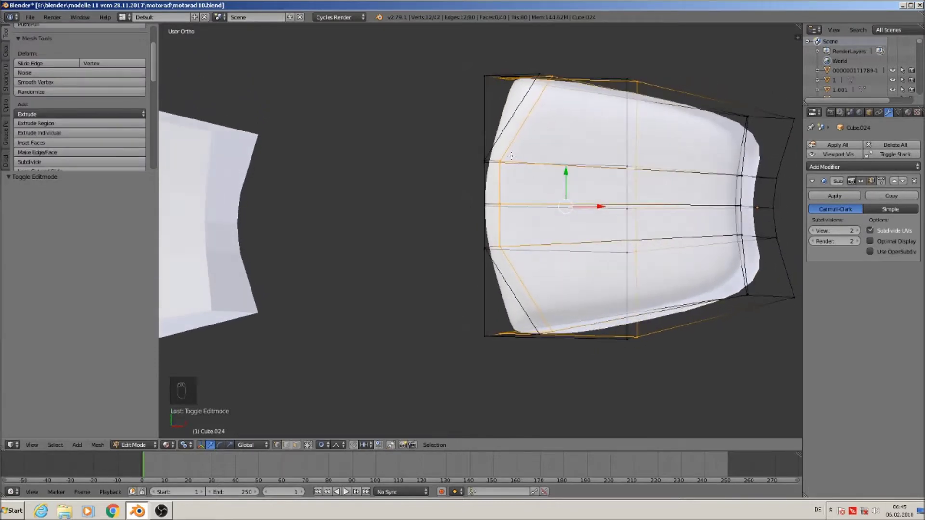
key("ctrl+r")
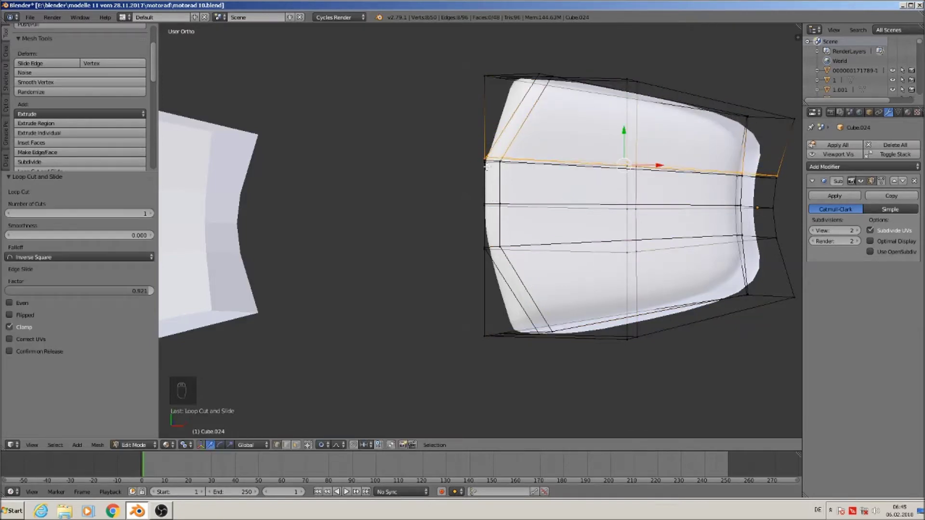
key("ctrl+r")
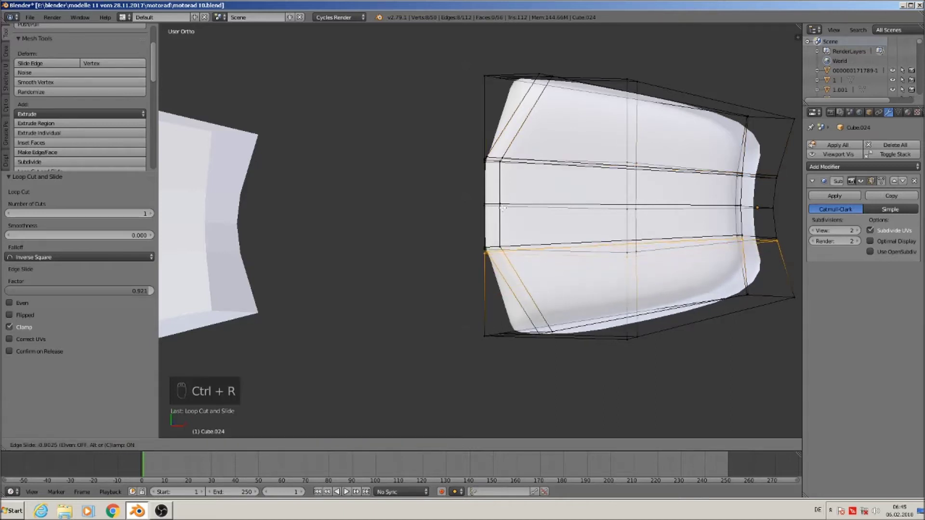
key("Tab")
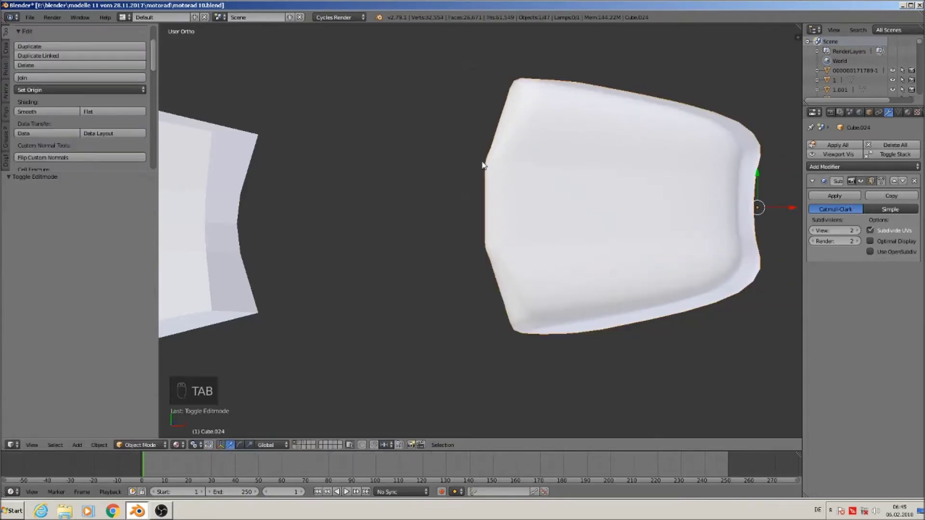
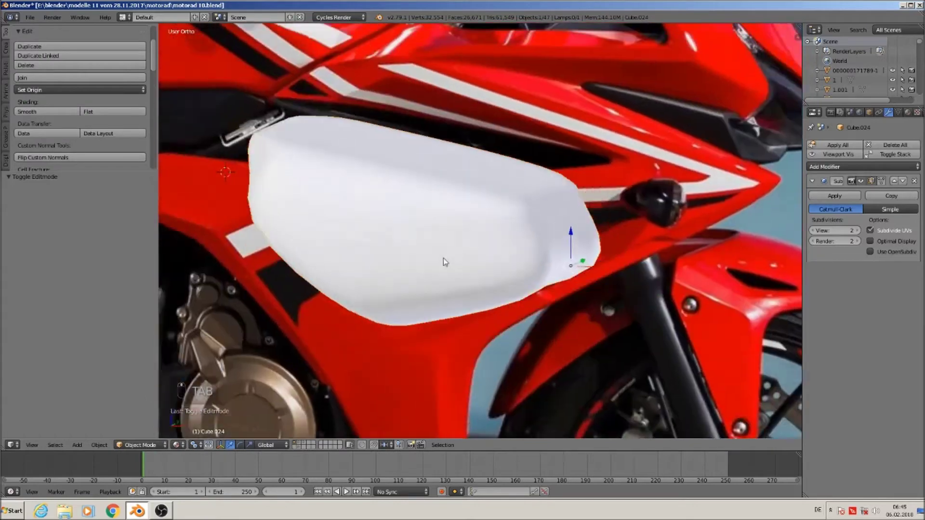
Select the panel's edge vertices and move them back along Z so the sides wrap around
key("Tab")
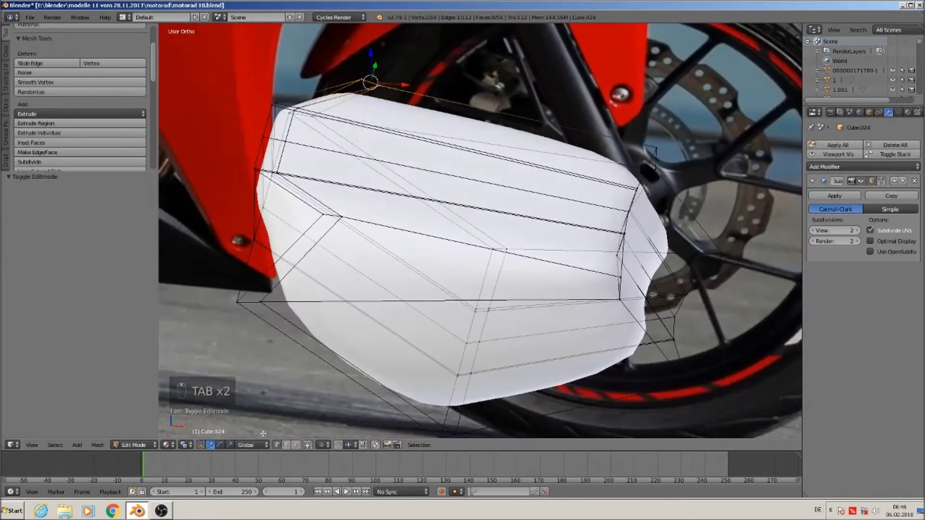
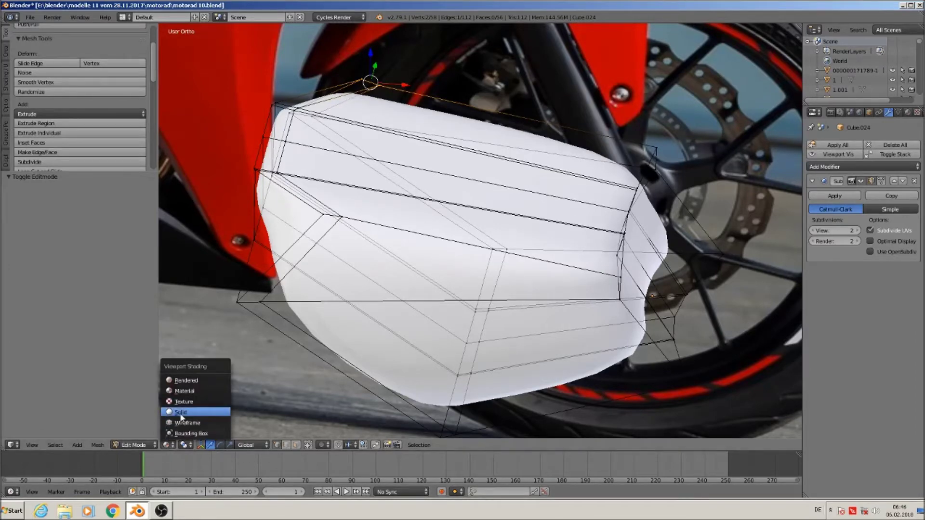
key("Tab")
key("Tab")
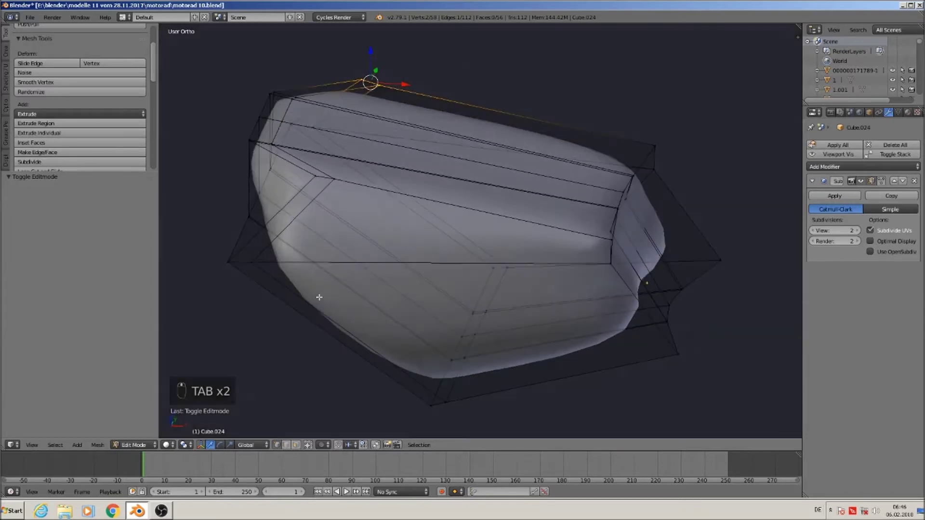
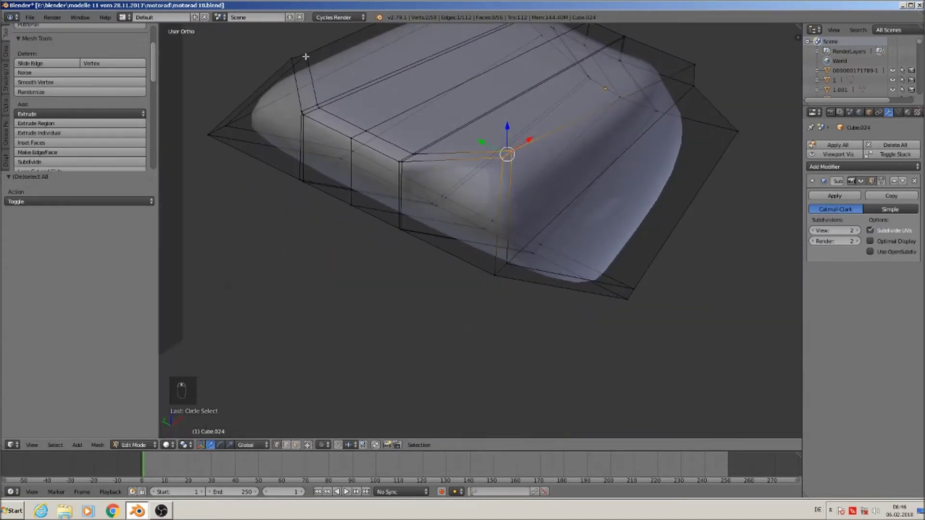
key("a")
key("c")
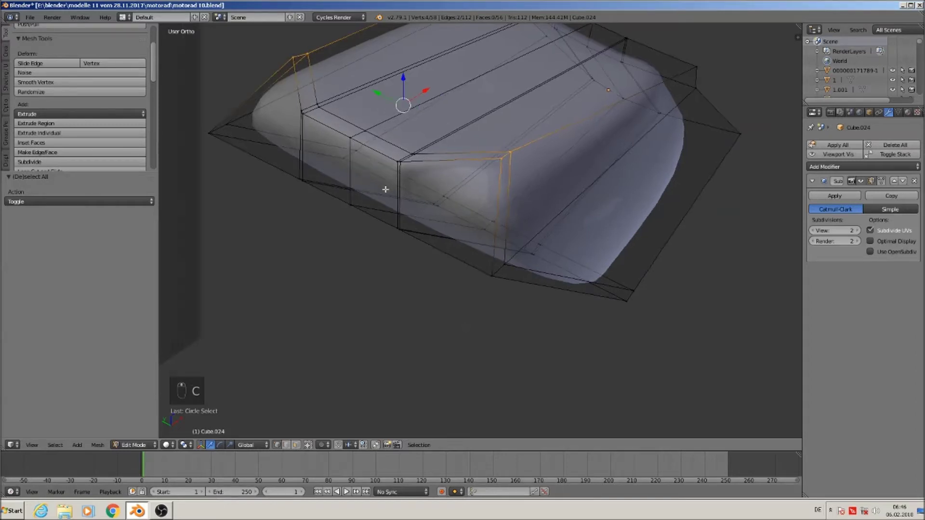
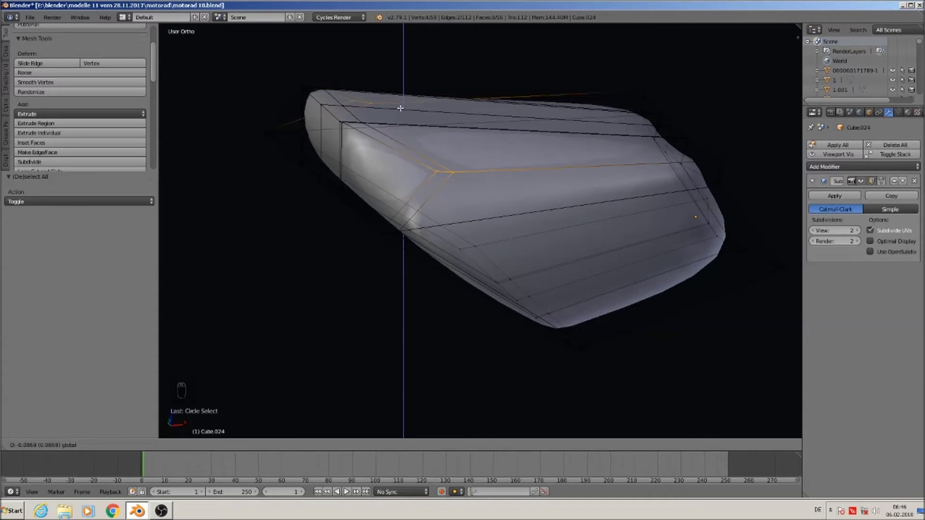
left_click(184, 445)
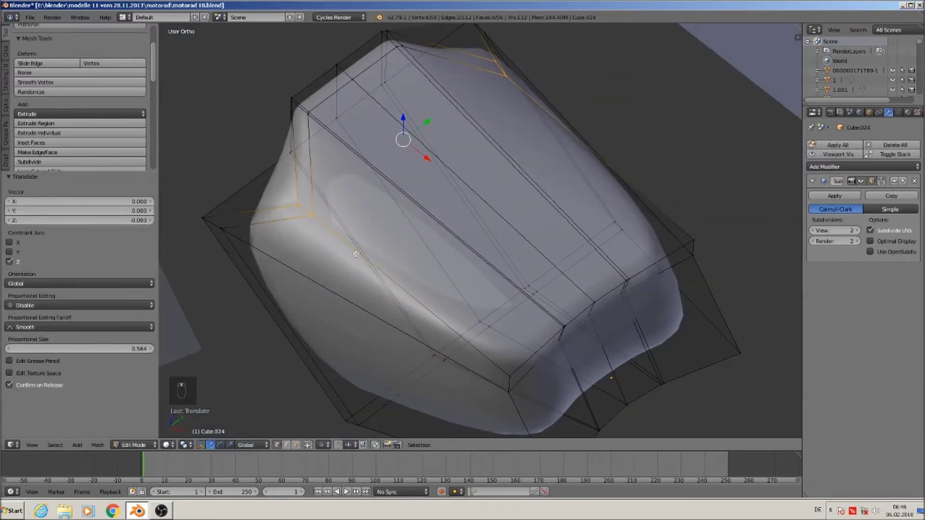
key("Tab")
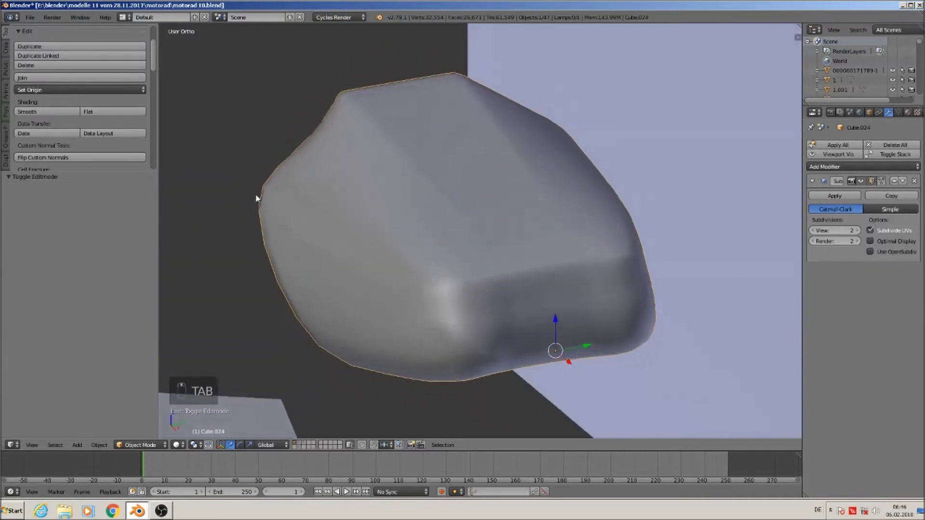
left_click(437, 281)
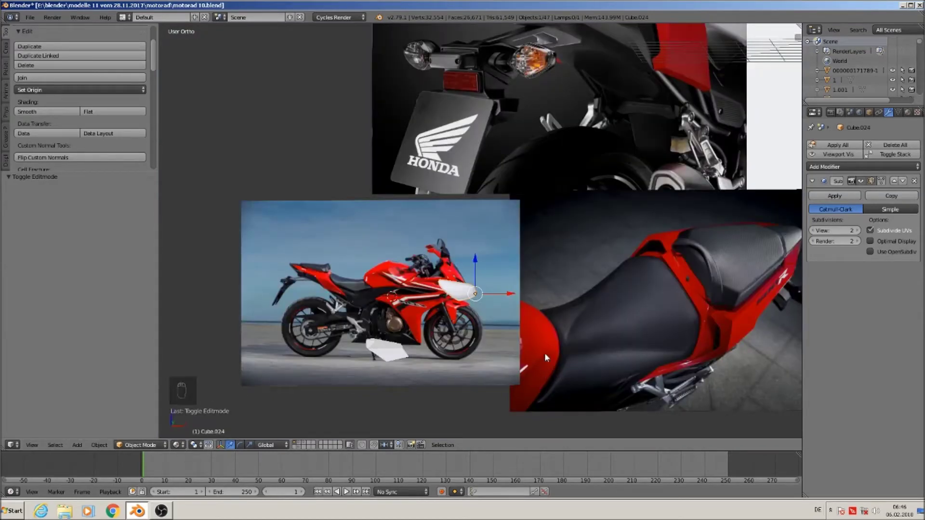
Cut a new edge loop, slide it into place and add a horizontal loop across the panel
left_click_drag(453, 349, 233, 219)
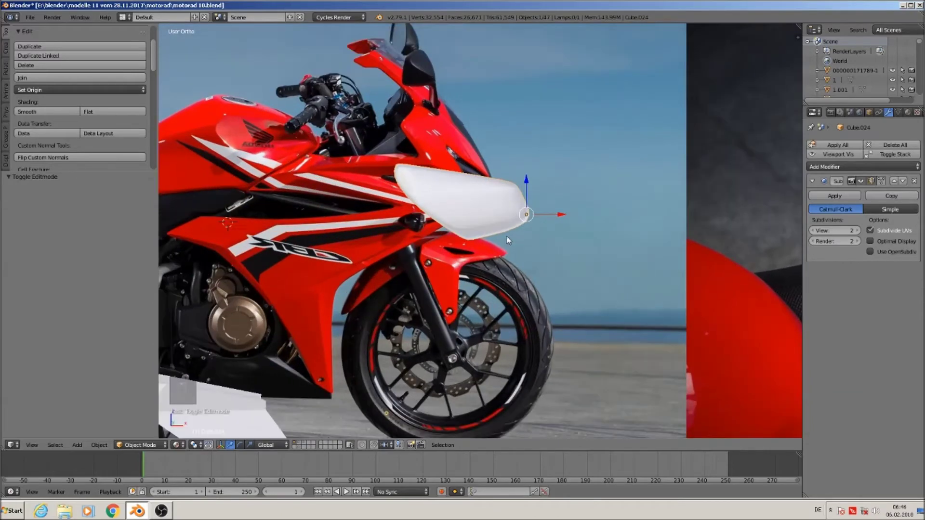
key("Tab")
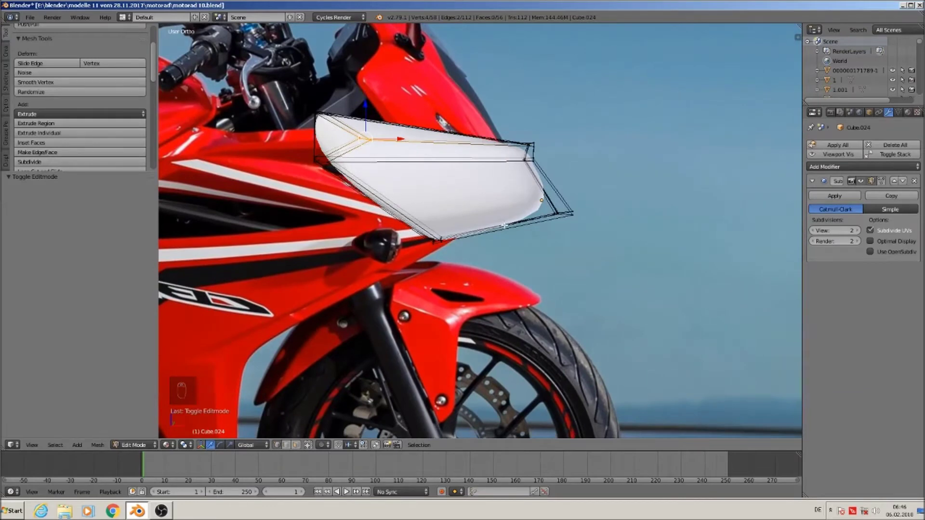
key("ctrl+r")
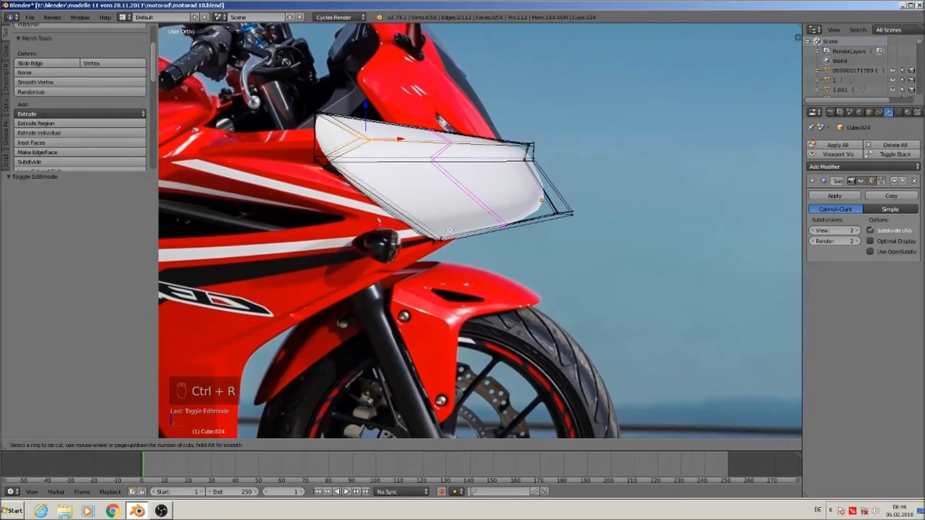
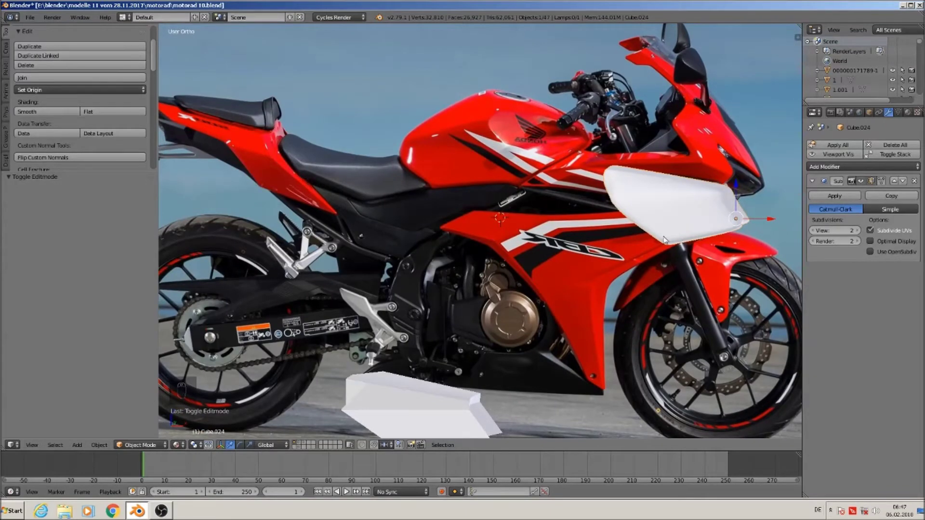
key("Tab")
middle_click(489, 368)
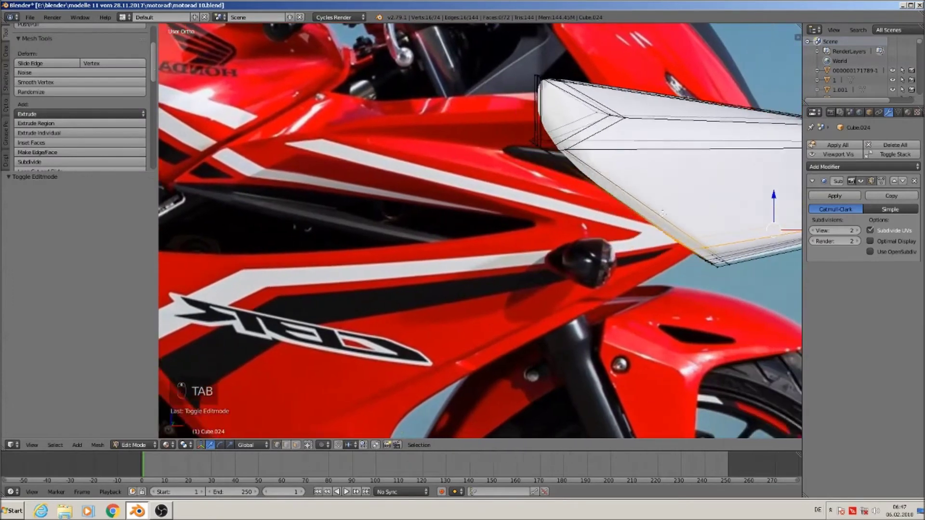
middle_click(489, 368)
left_click_drag(477, 385, 392, 422)
key("ctrl+r")
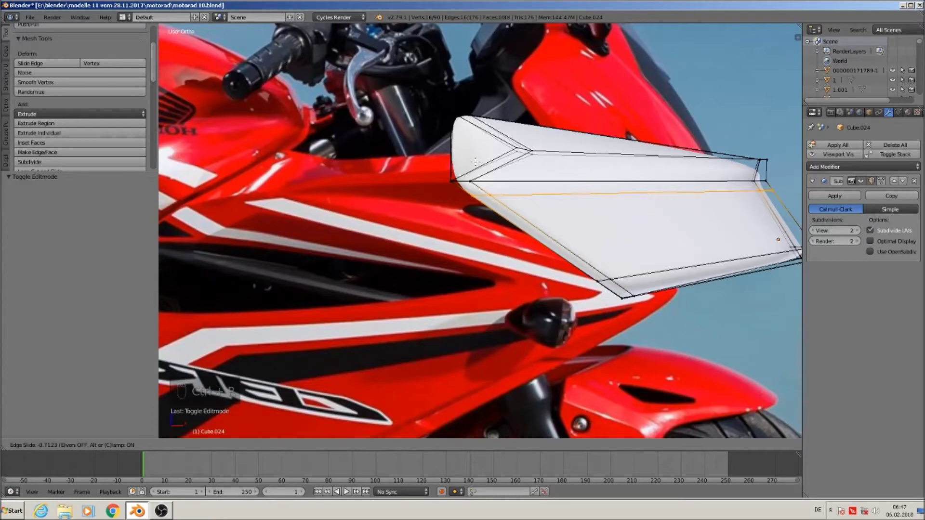
key("Tab")
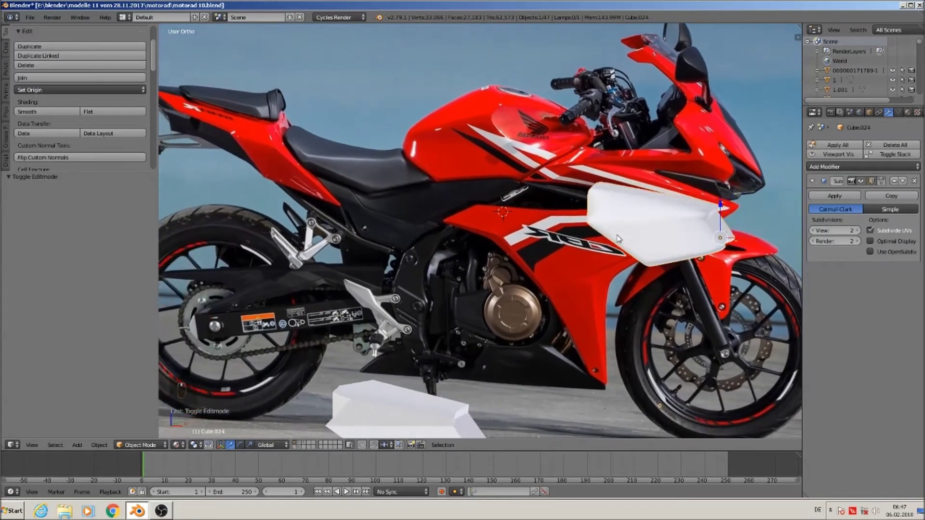
Pan the view toward the motorcycle's front to check the smoothed panel's fit
middle_click(682, 139)
left_click_drag(719, 133, 651, 129)
left_click_drag(617, 140, 593, 156)
left_click_drag(573, 169, 539, 175)
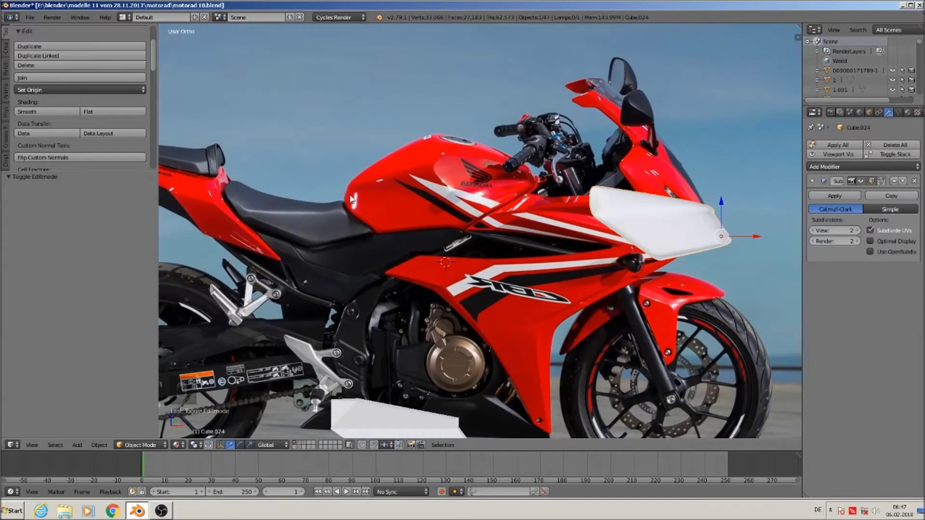
From front view, add several vertical loop cuts, then move the top vertices along Z with smooth falloff
key("Tab")
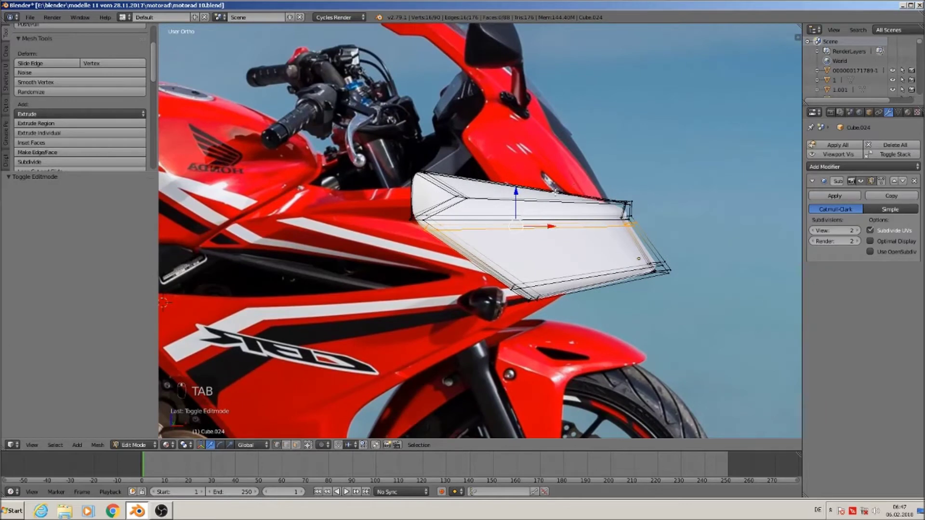
key("KP_1")
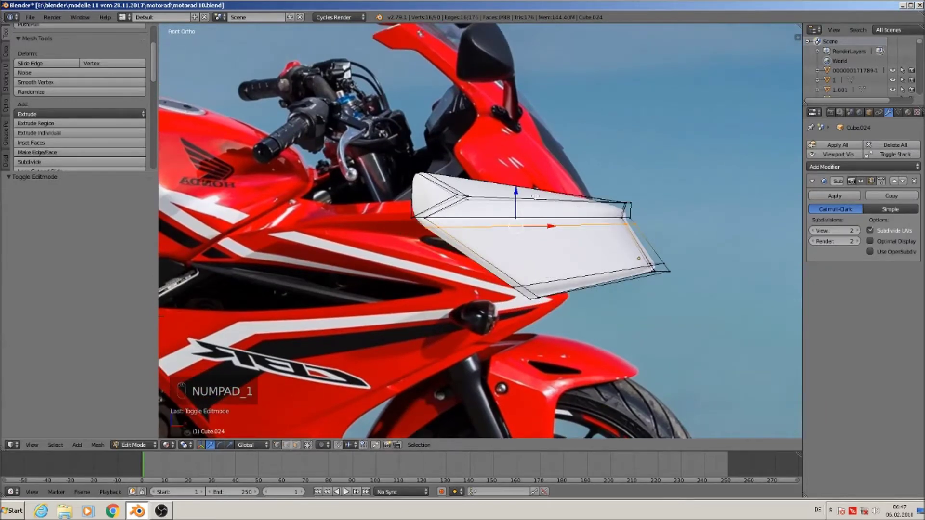
key("ctrl+r")
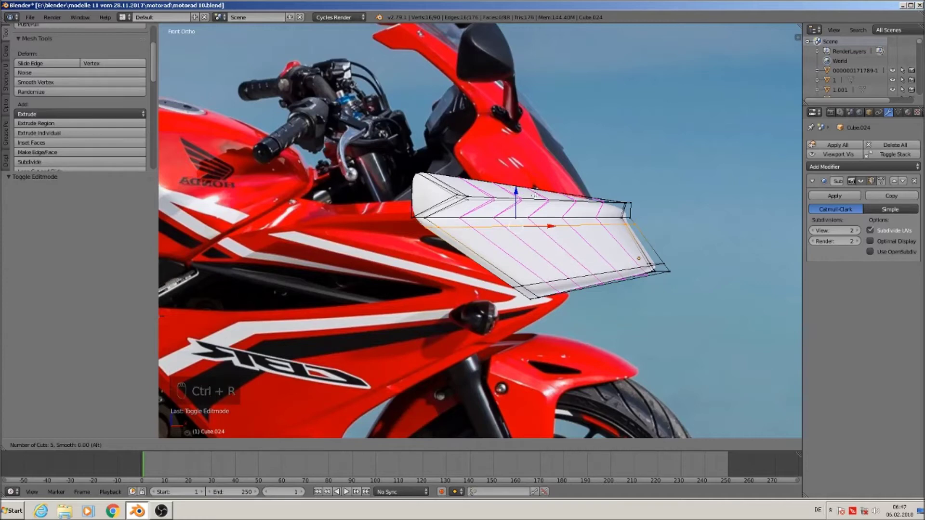
right_click(370, 386)
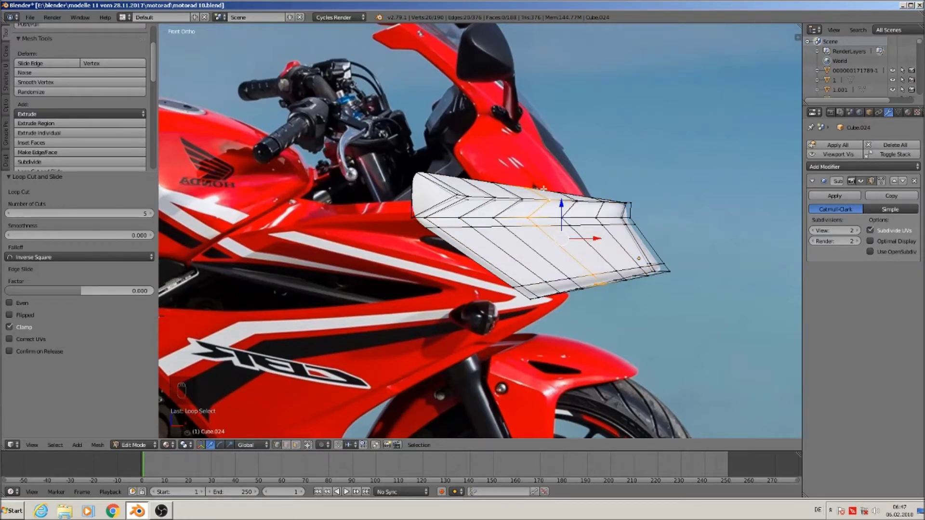
key("a")
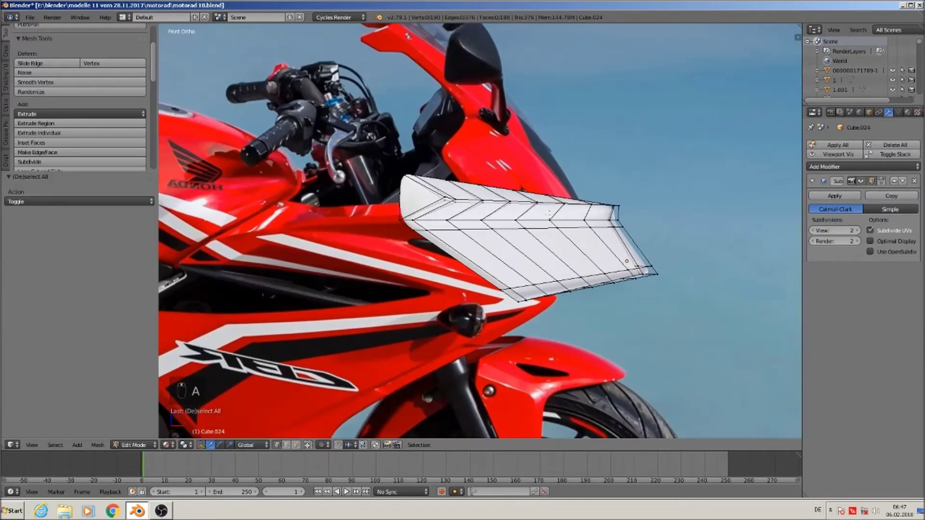
key("c")
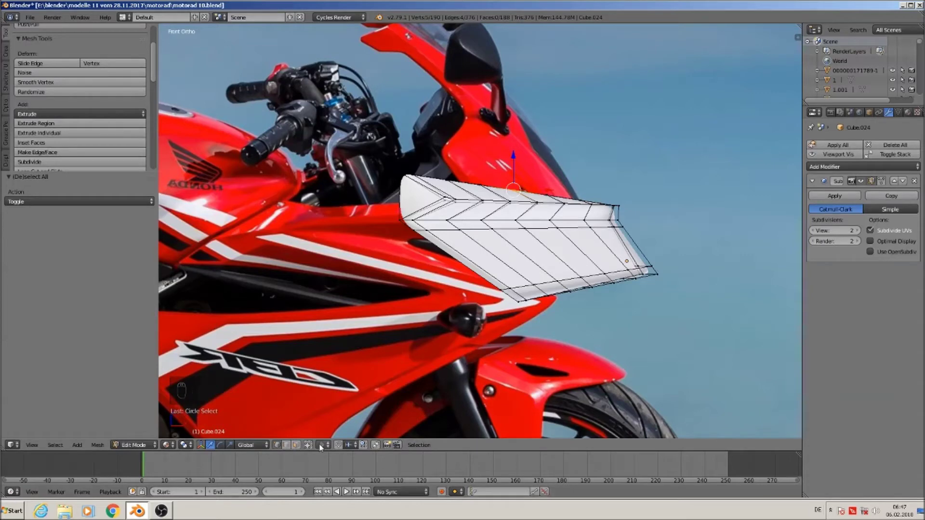
left_click_drag(323, 448, 357, 388)
key("g")
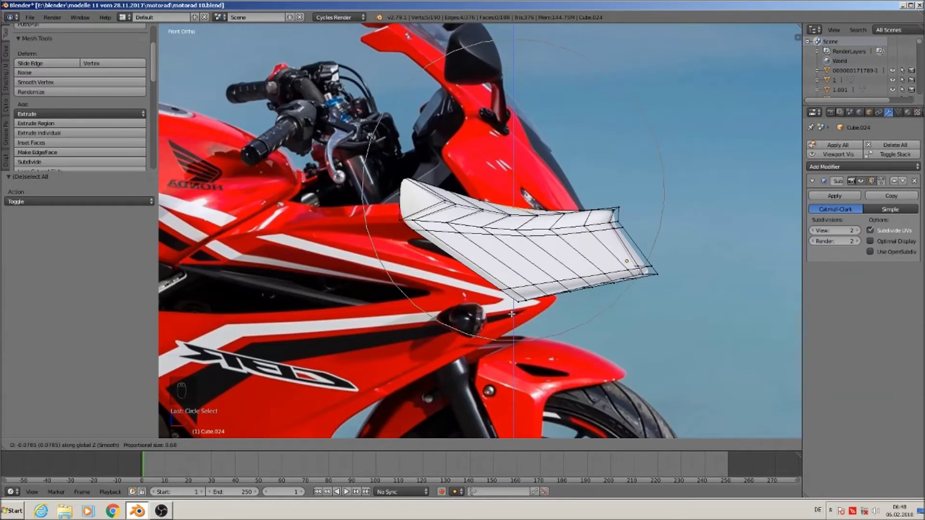
key("Tab")
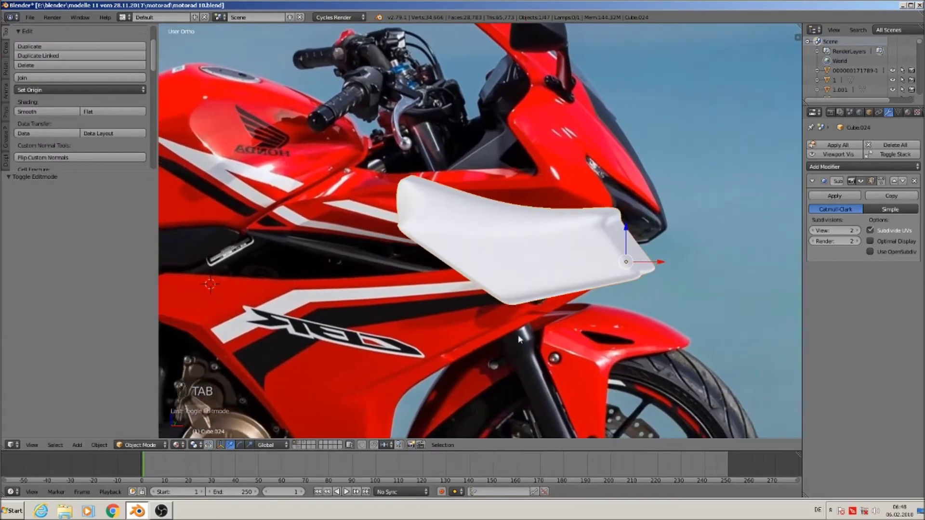
middle_click(487, 356)
middle_click(490, 356)
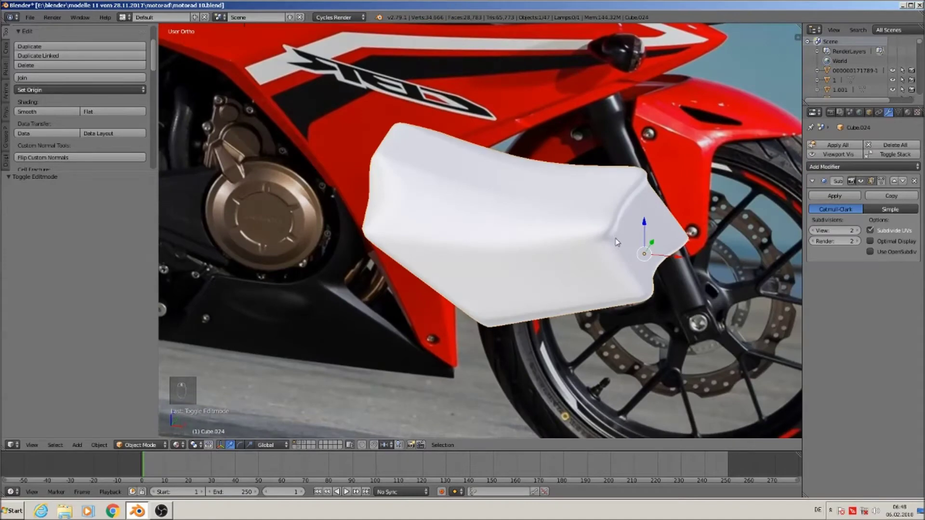
key("Tab")
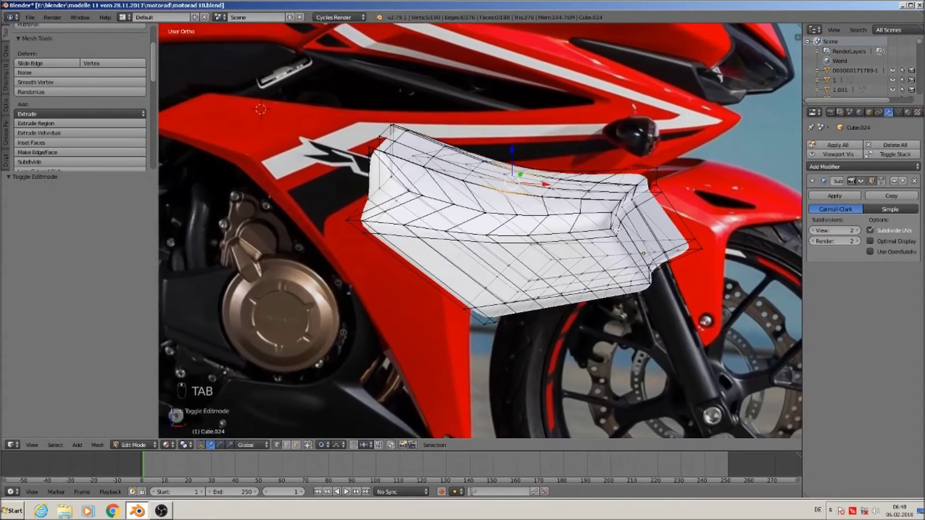
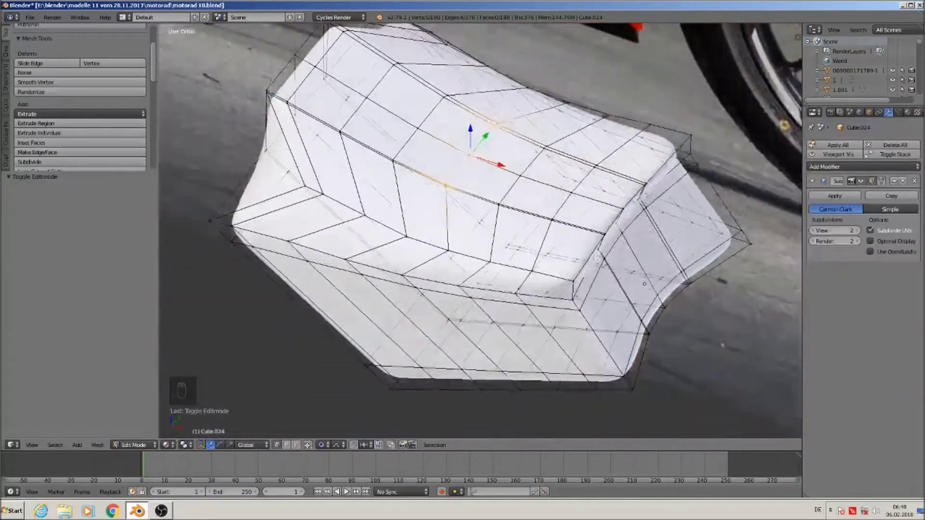
Move the middle vertex of the curved end inward along X with proportional editing to deepen the notch
key("Tab")
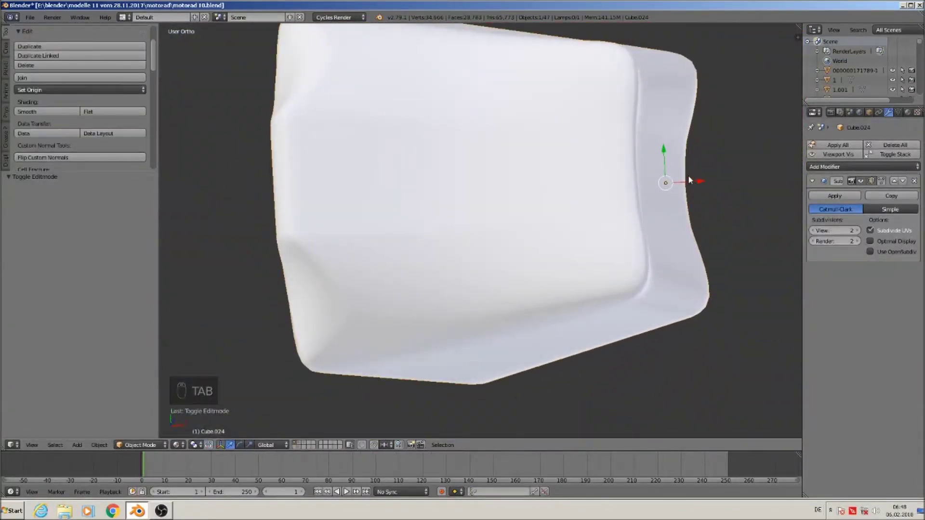
key("Tab")
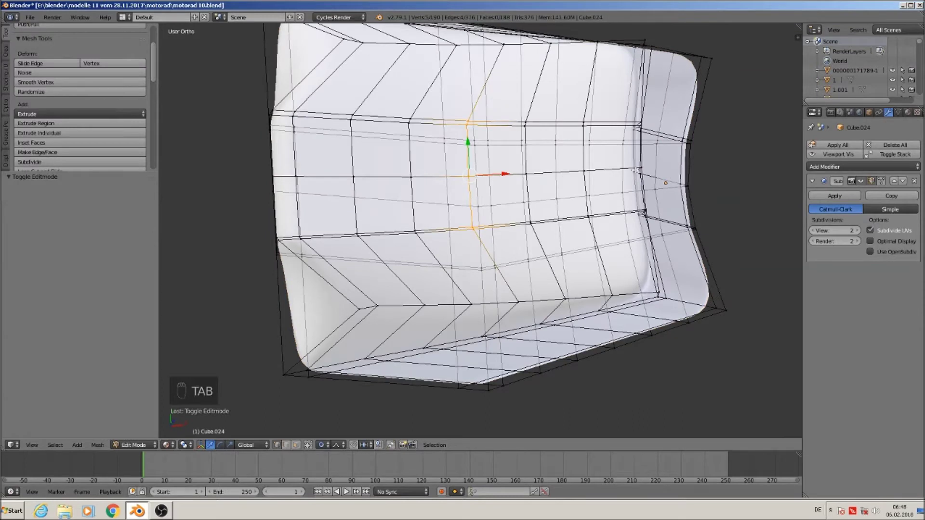
key("c")
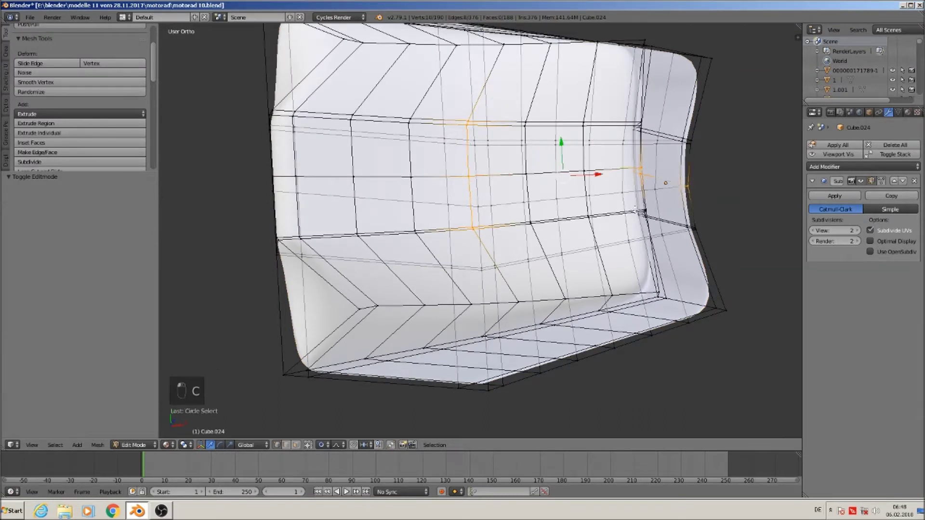
key("a")
left_click(347, 489)
key("c")
left_click(347, 489)
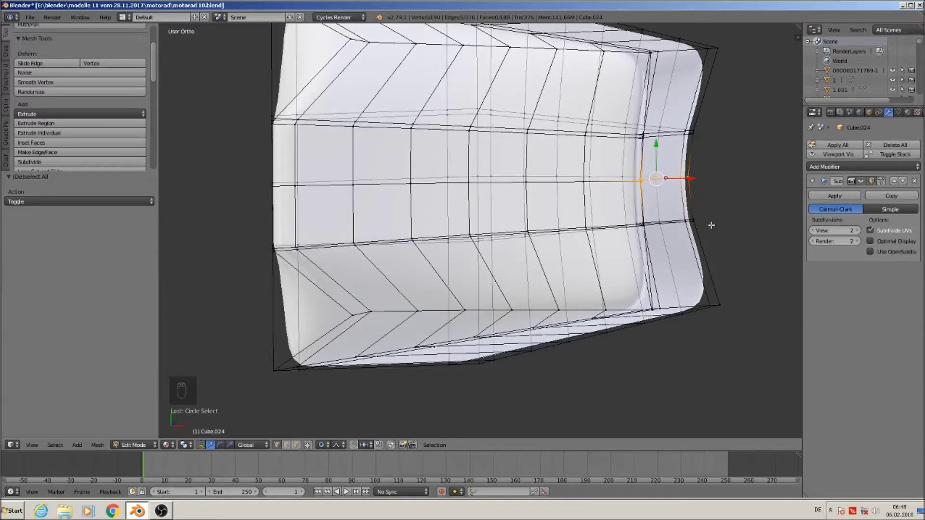
key("g")
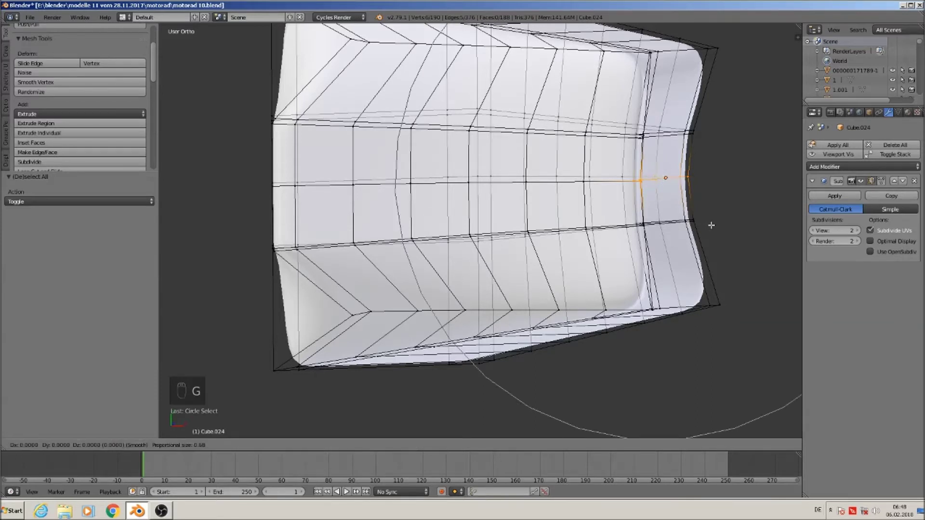
key("g")
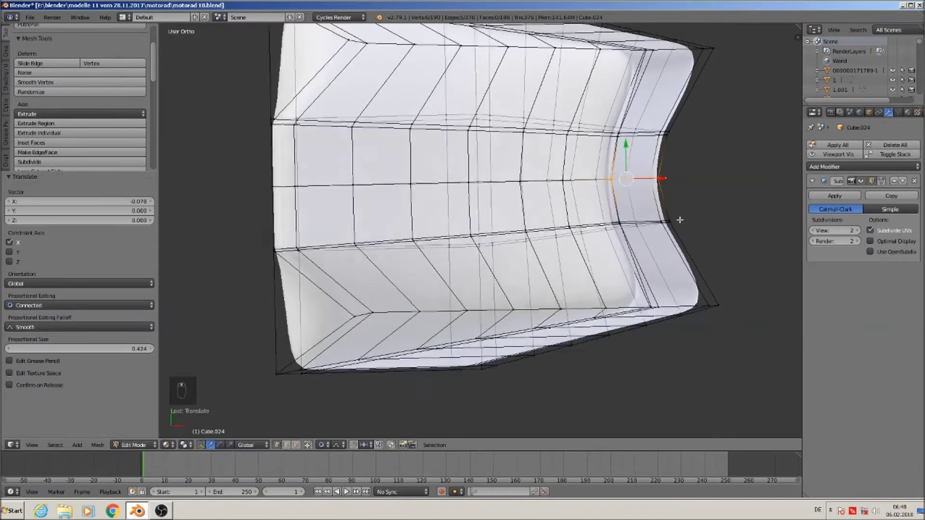
Toggle out of mesh editing and orbit to check the deeper notch on the smoothed panel
key("Tab")
middle_click(660, 186)
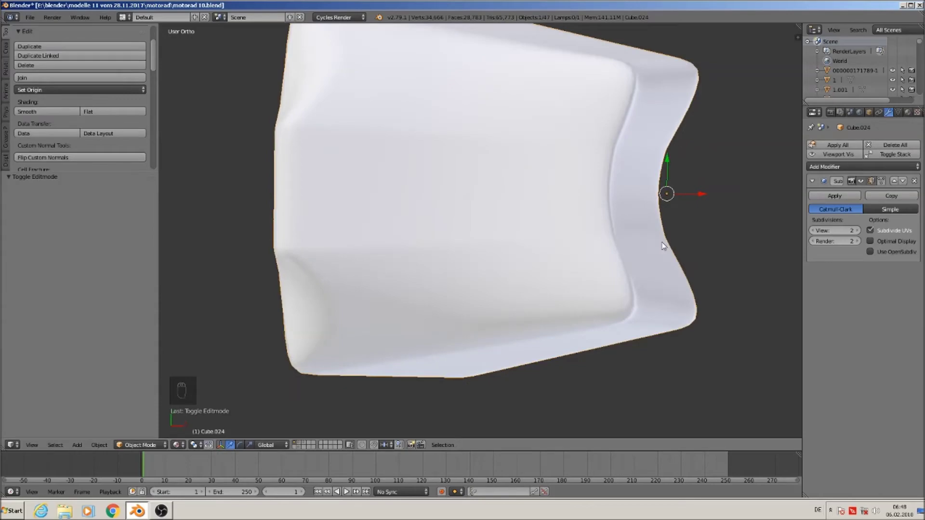
key("Tab")
key("Tab")
key("Tab")
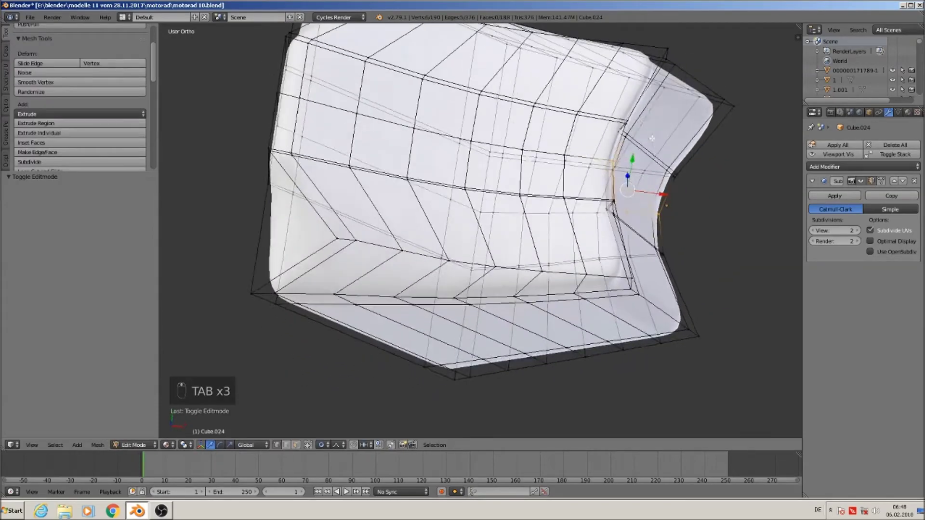
key("Tab")
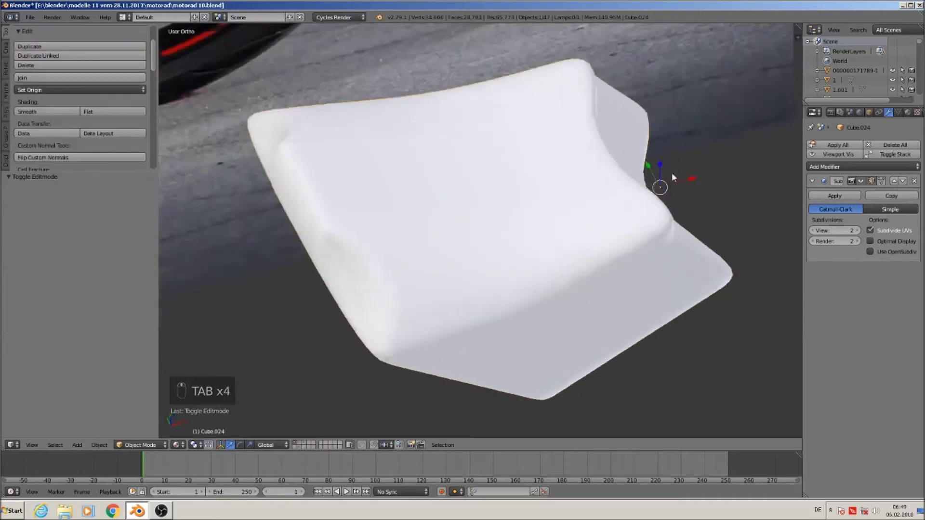
Edge Slide a lengthwise edge loop of the panel by factor 0.265 toward its neighbour
middle_click(676, 137)
left_click_drag(662, 136, 662, 146)
middle_click(665, 148)
middle_click(670, 148)
key("Tab")
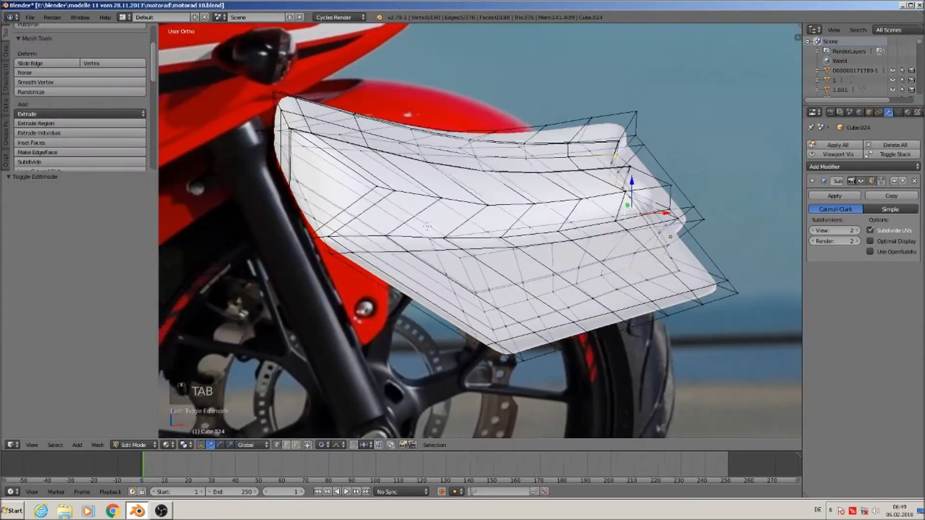
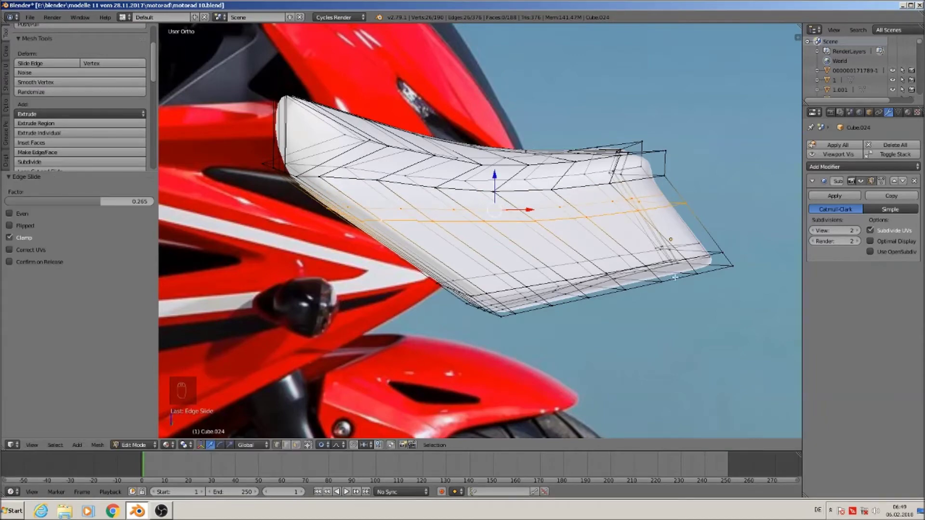
key("Tab")
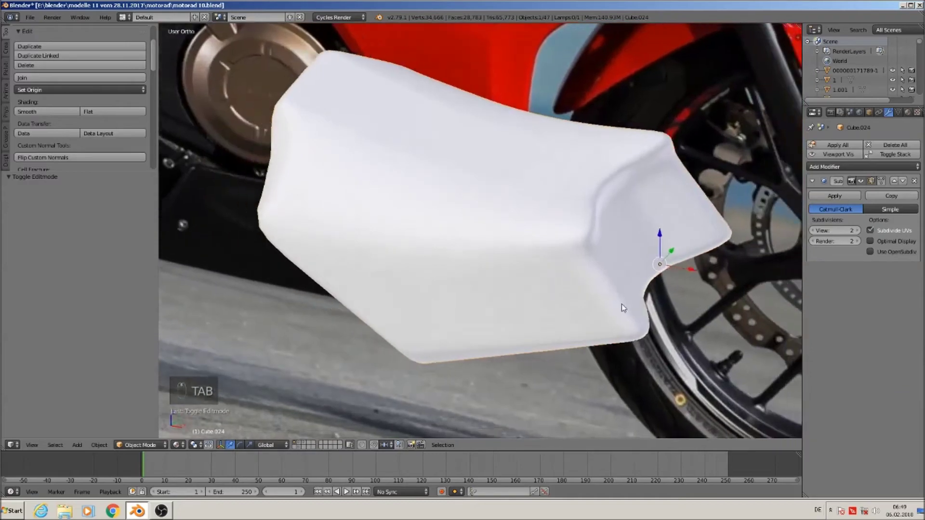
Orbit around the smoothed panel to inspect its other side
middle_click(635, 301)
middle_click(617, 297)
middle_click(606, 292)
middle_click(594, 289)
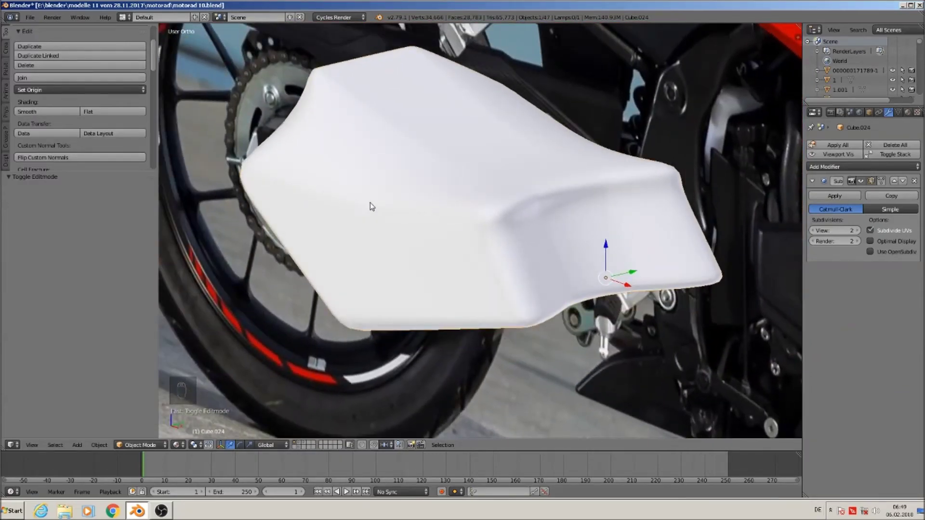
Scale the pointed-end edge loop to 0.8396 along Y with smooth proportional falloff
key("Tab")
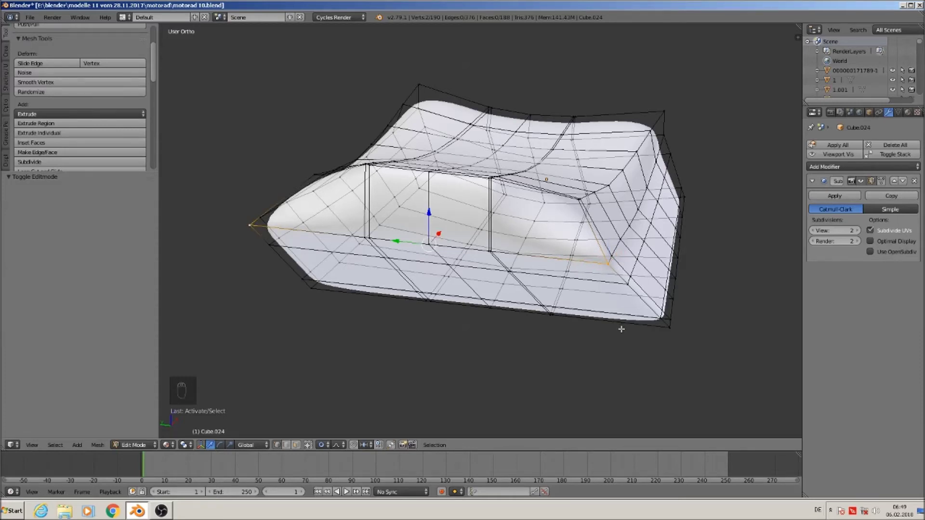
key("g")
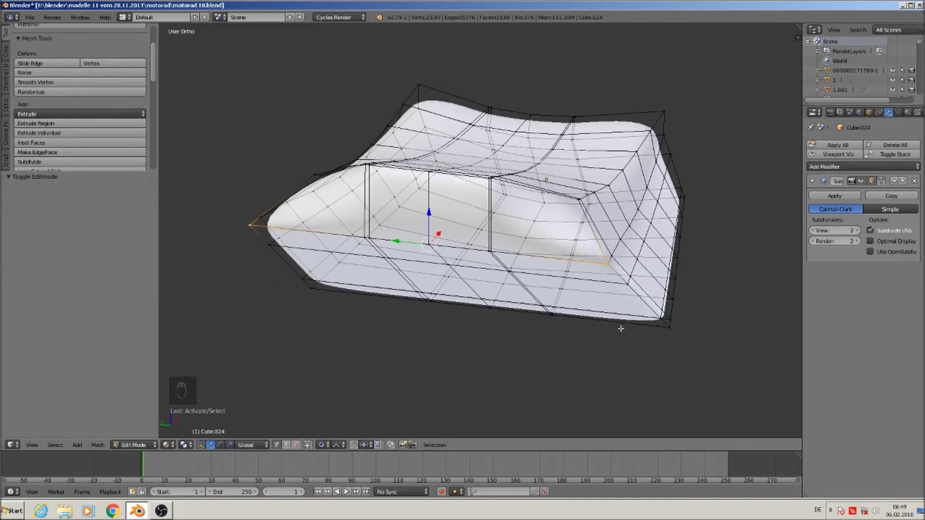
key("s")
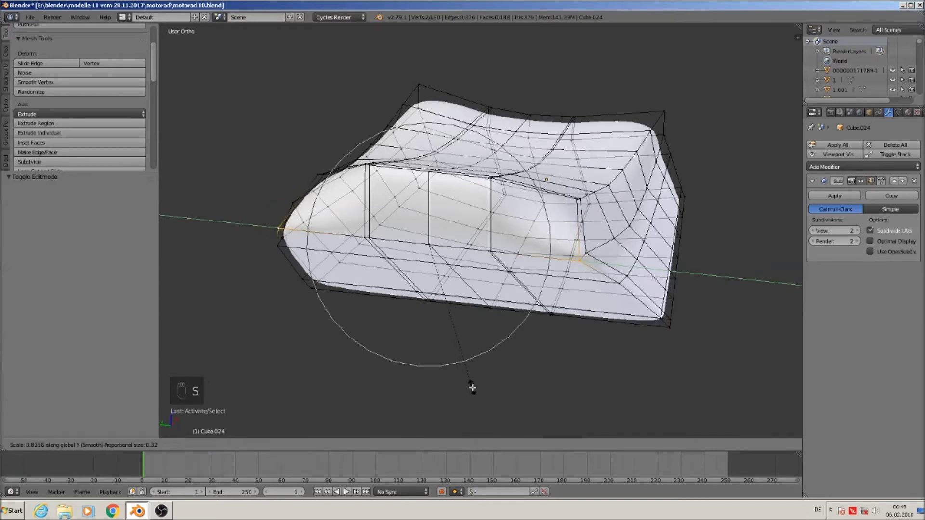
key("Tab")
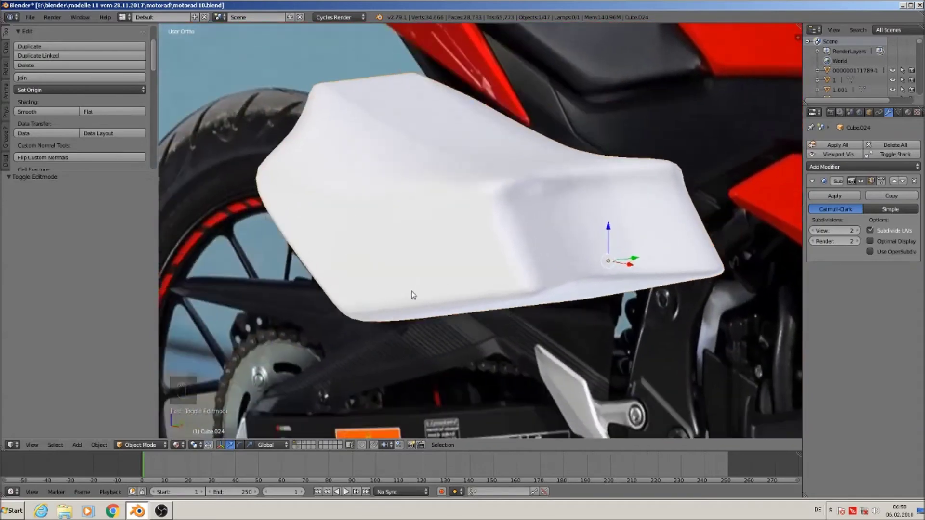
Enter mesh editing on the panel and deselect all its vertices ready for a loop cut
middle_click(409, 301)
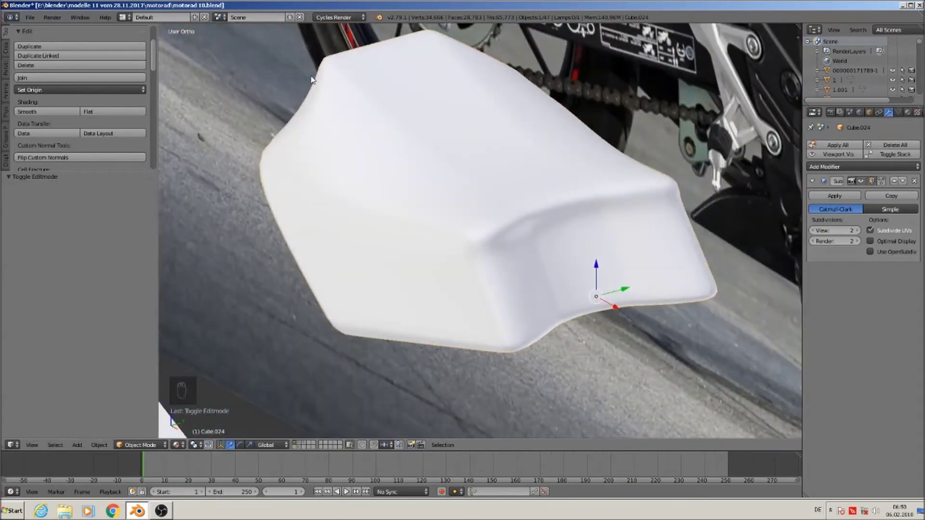
key("Tab")
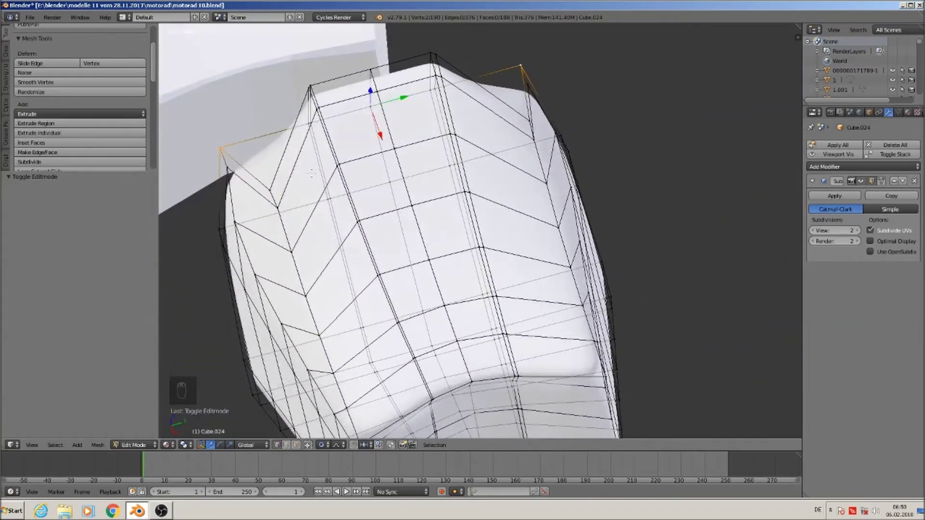
key("a")
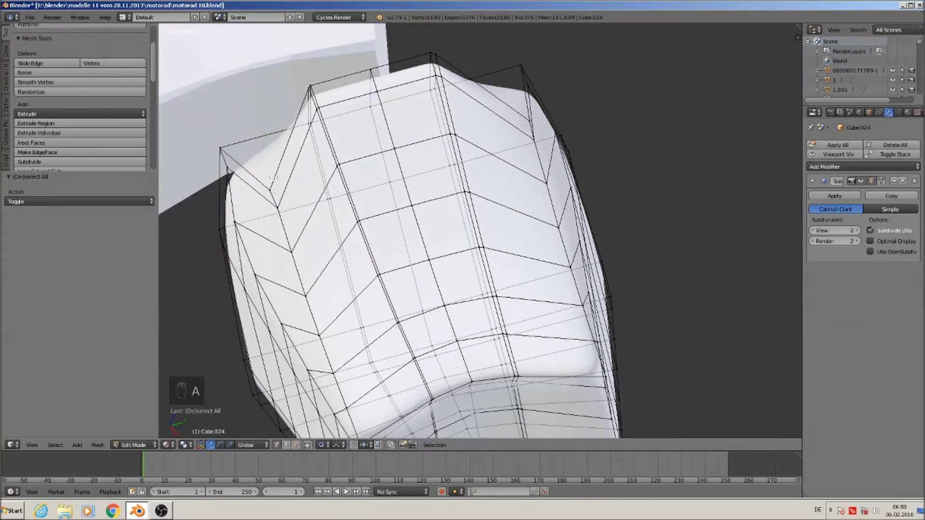
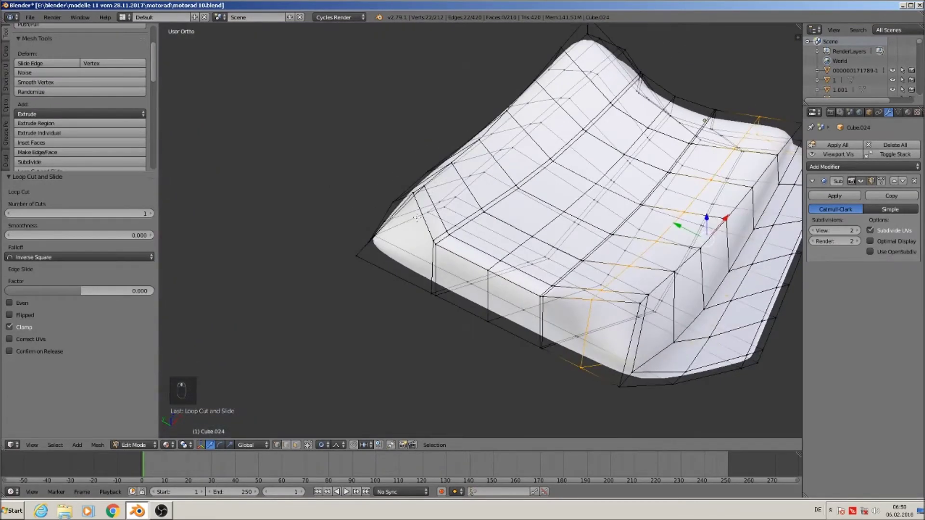
Insert another loop cut across the panel with Ctrl+R and move its vertices sideways
key("ctrl+r")
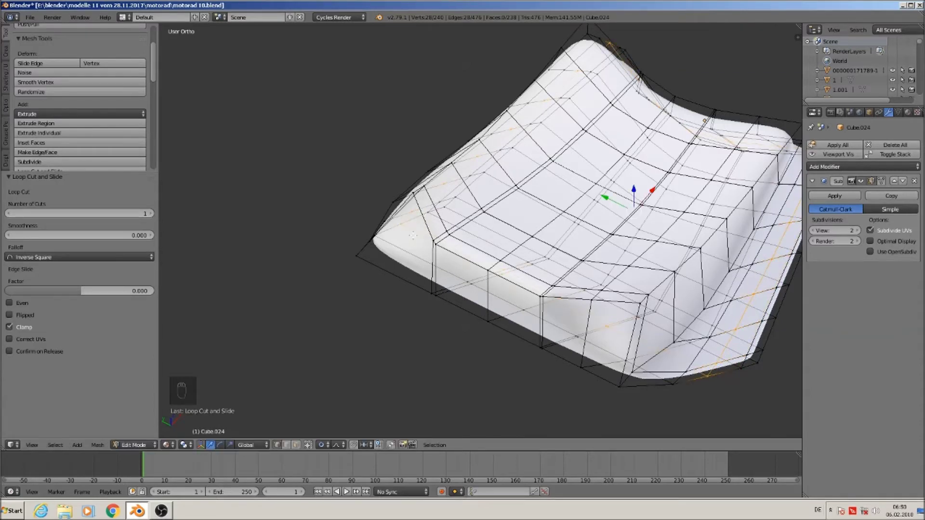
key("ctrl+z")
key("ctrl+r")
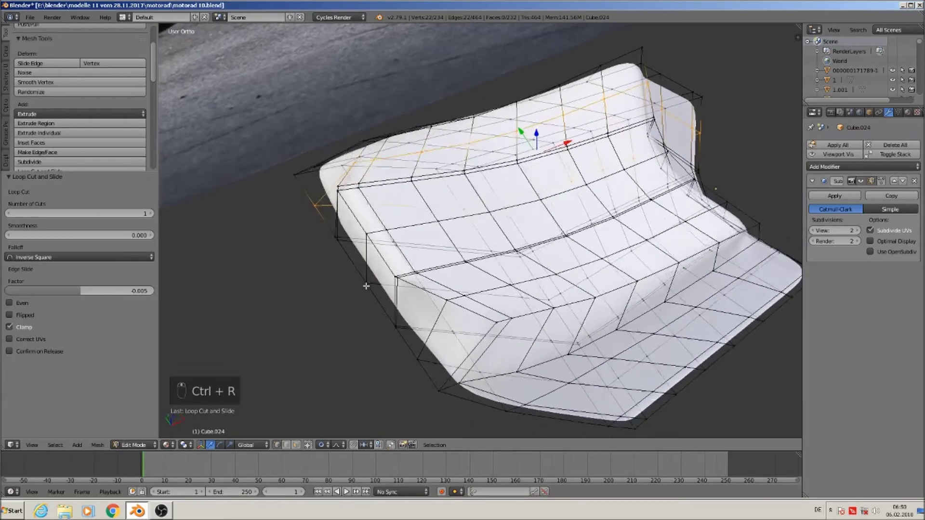
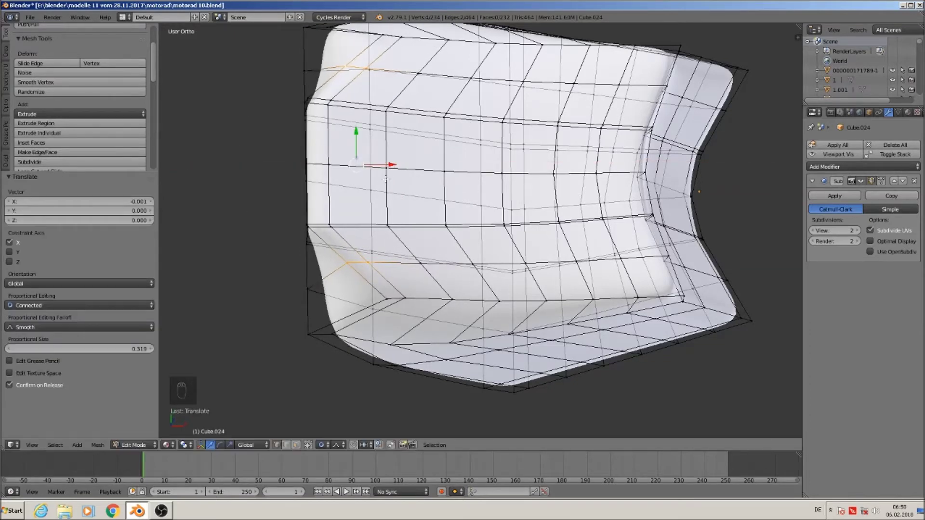
key("ctrl+z")
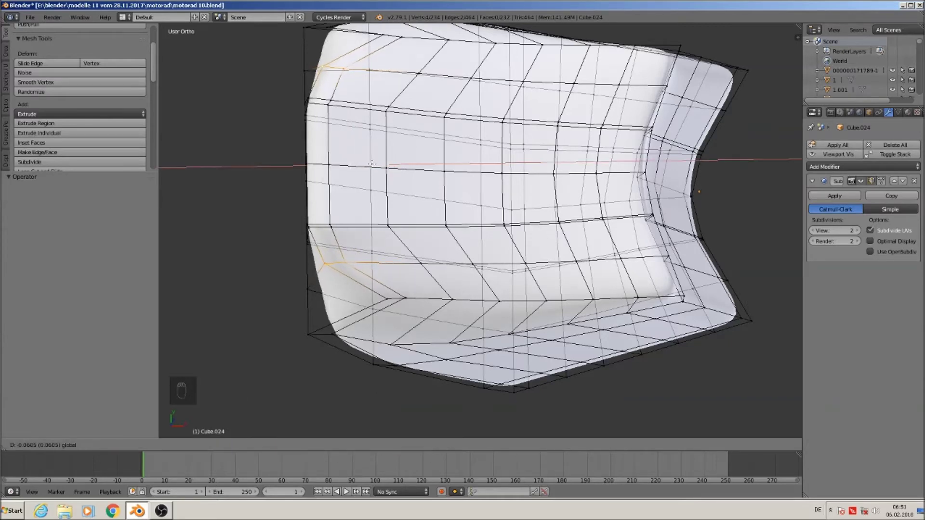
key("Tab")
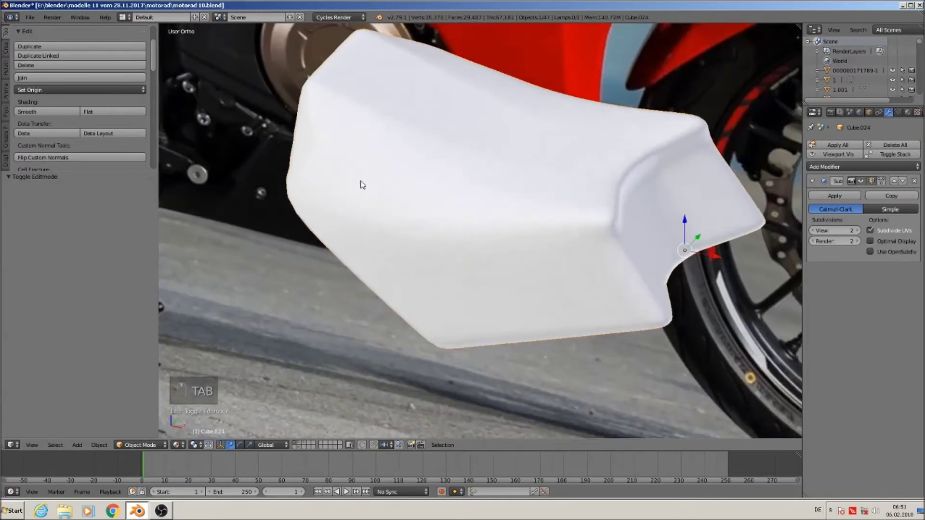
Orbit the smoothed panel to check its fit against the red bike reference
middle_click(323, 163)
middle_click(328, 166)
middle_click(351, 163)
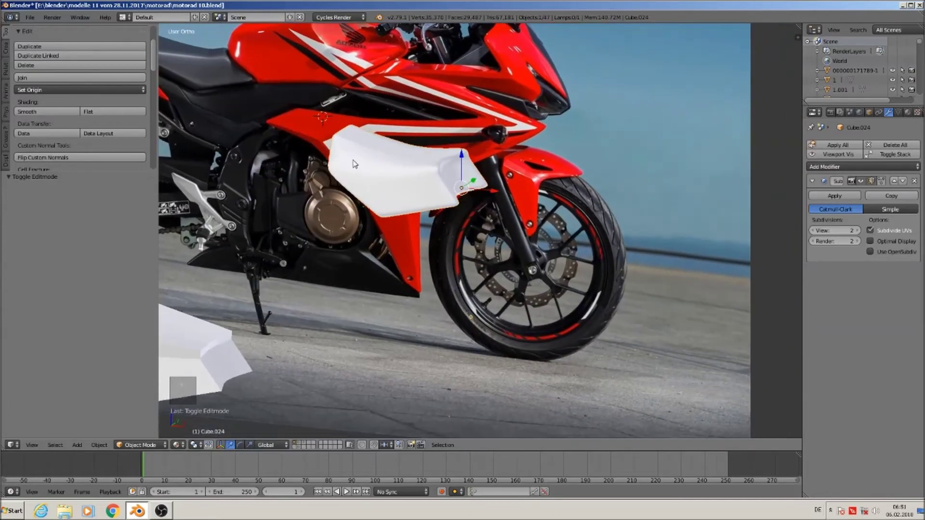
middle_click(342, 139)
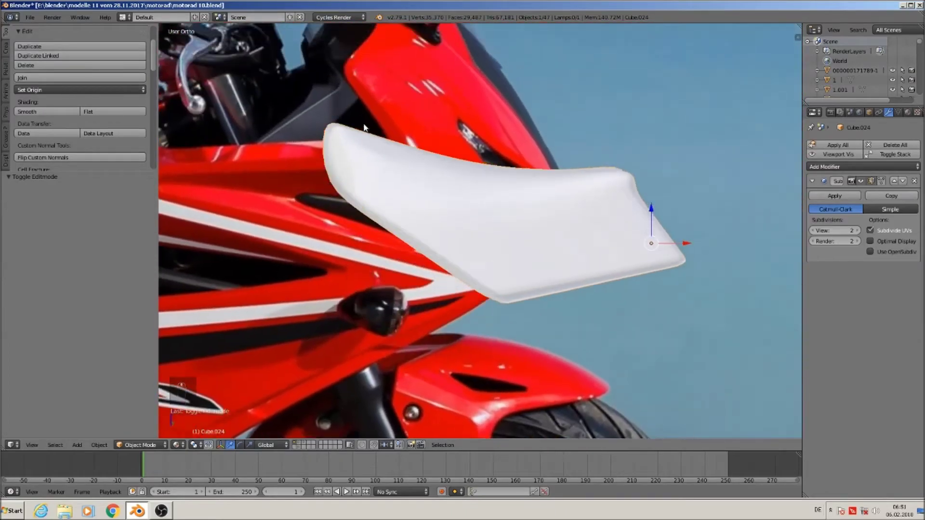
Lower a short top edge of the panel slightly, then view it smoothed
key("Tab")
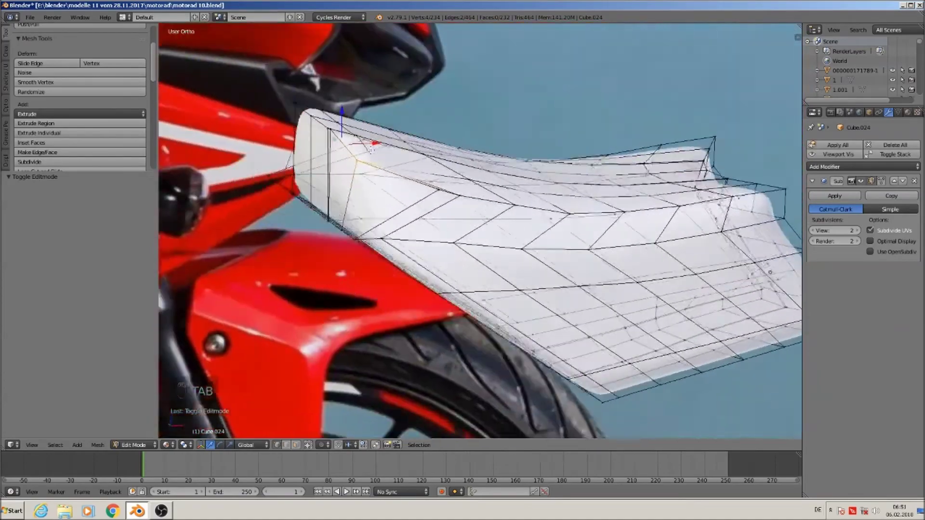
key("a")
key("v")
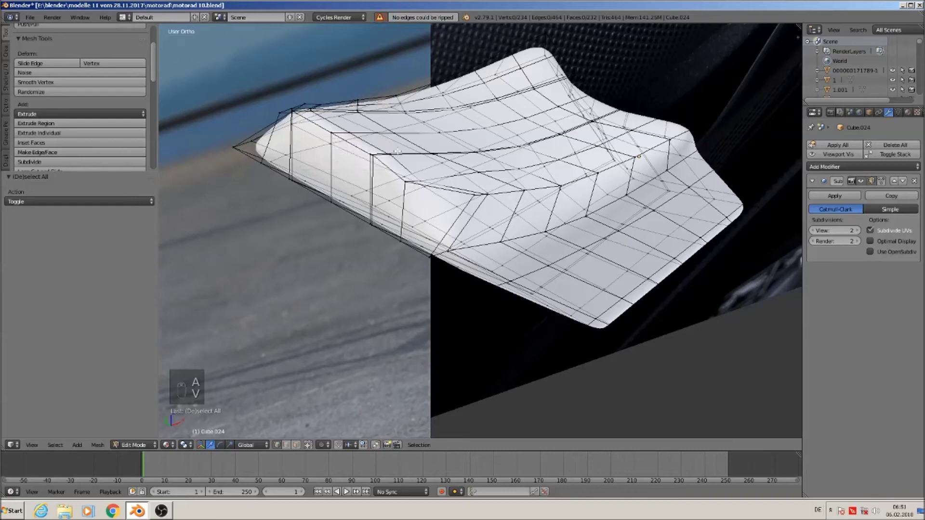
key("v")
key("c")
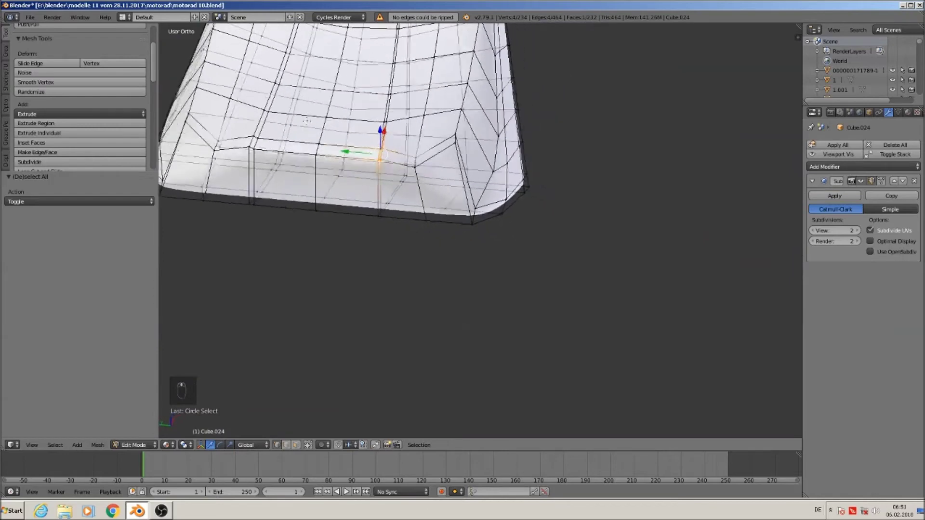
key("c")
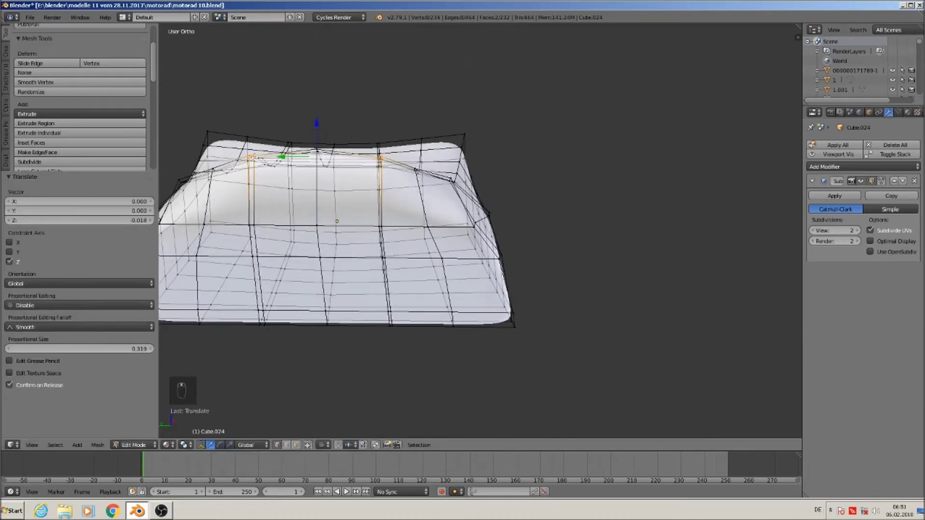
key("Tab")
Inspect the front corner smoothed against the bike photo and reopen the mesh for dissolving edges
middle_click(268, 181)
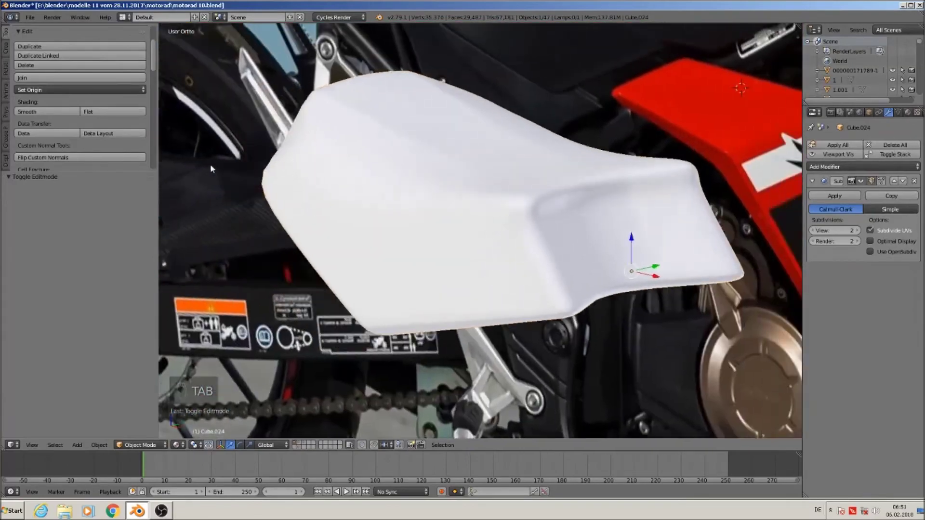
middle_click(245, 183)
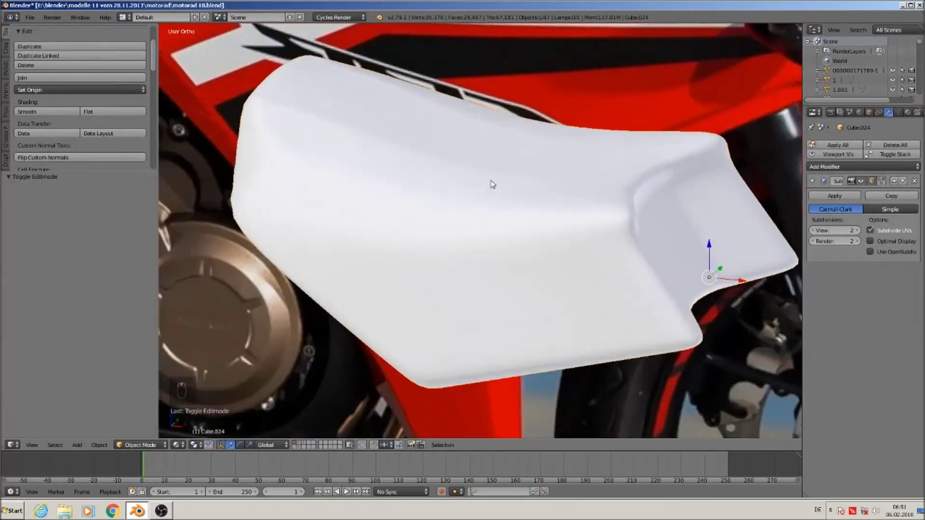
key("Tab")
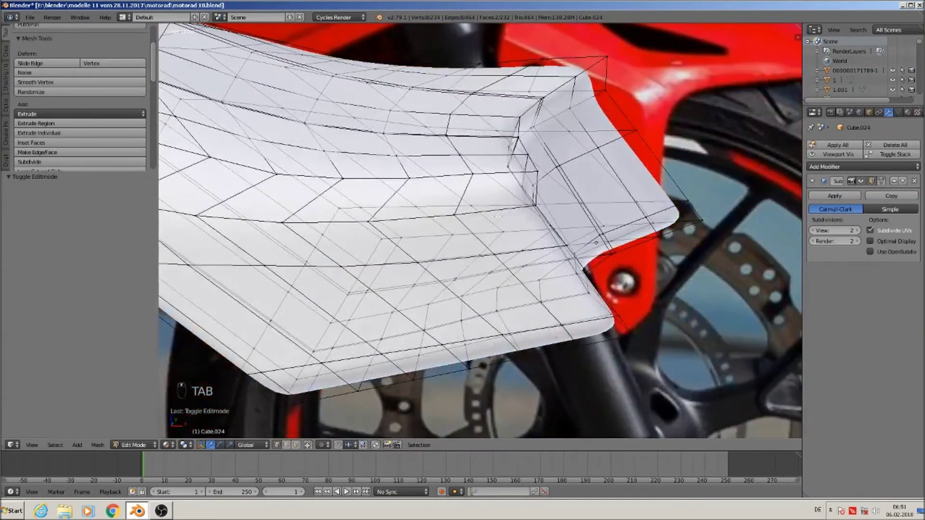
key("Tab")
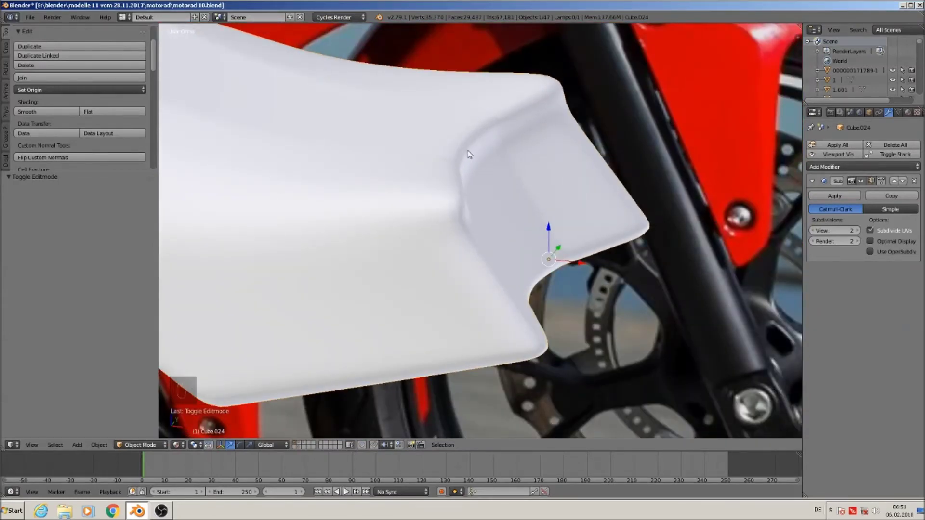
key("Tab")
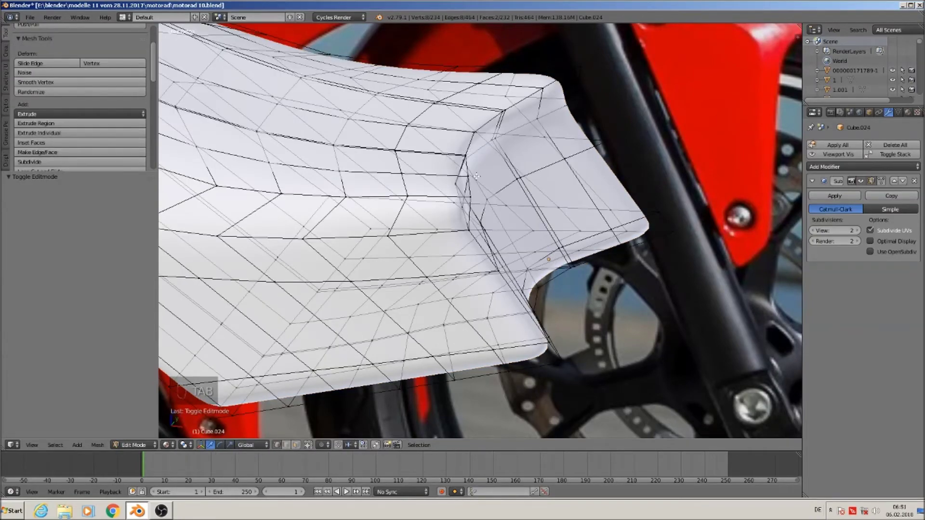
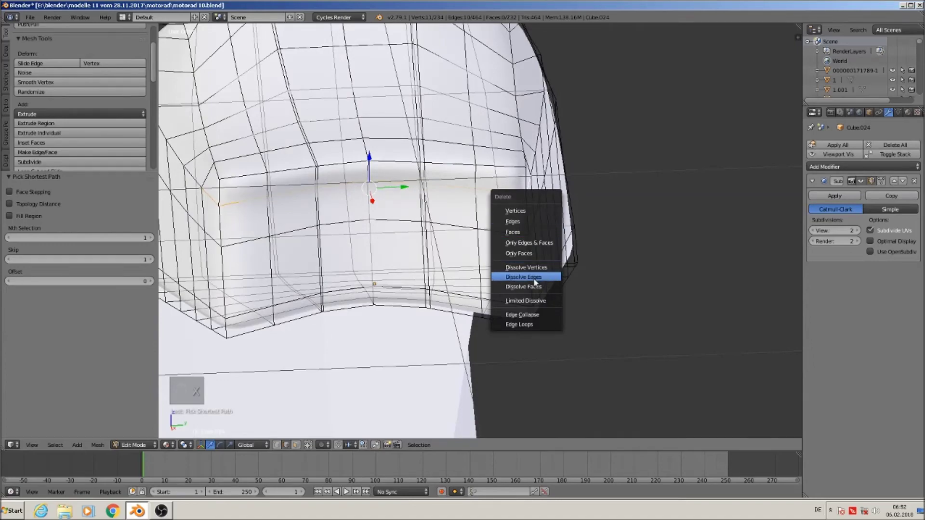
Check the panel smoothed after dissolving edges near the front corner, then resume editing
key("Tab")
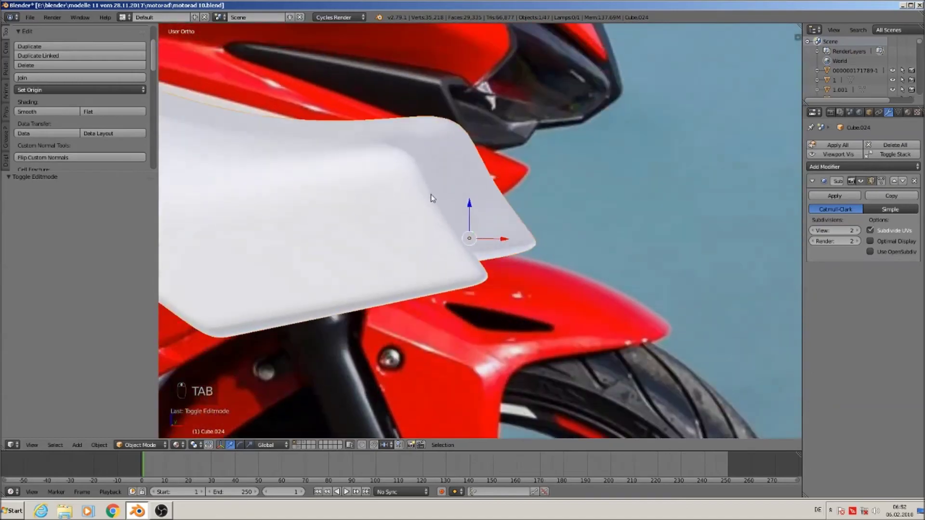
key("Tab")
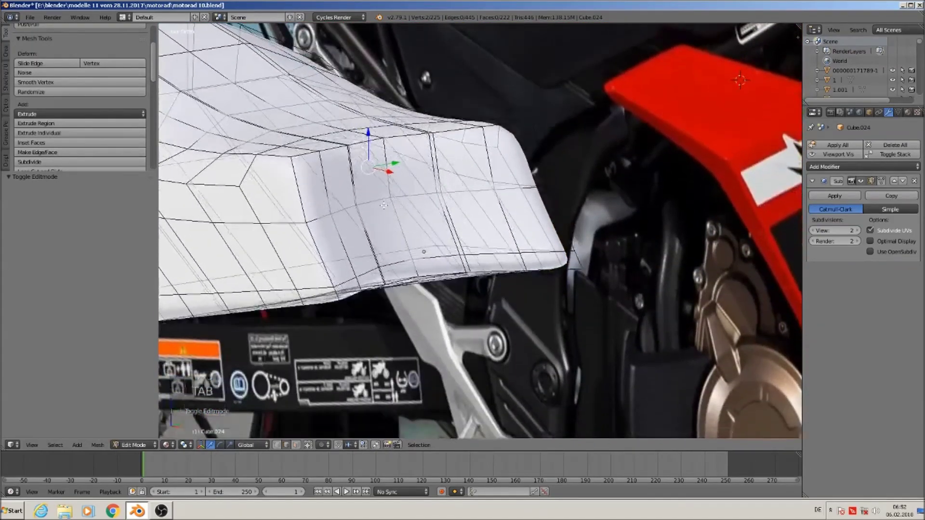
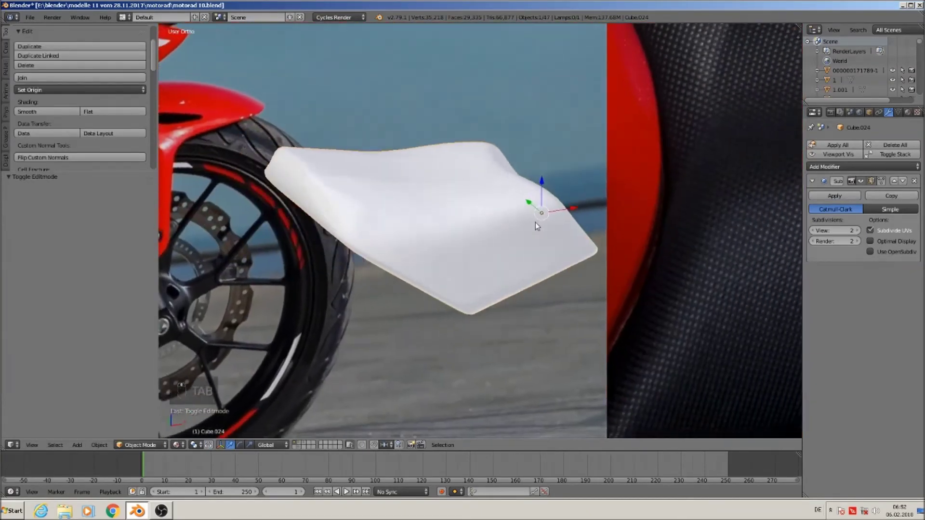
Frame the front fairing and enlarge the fairing panel slightly
left_click_drag(552, 223, 568, 240)
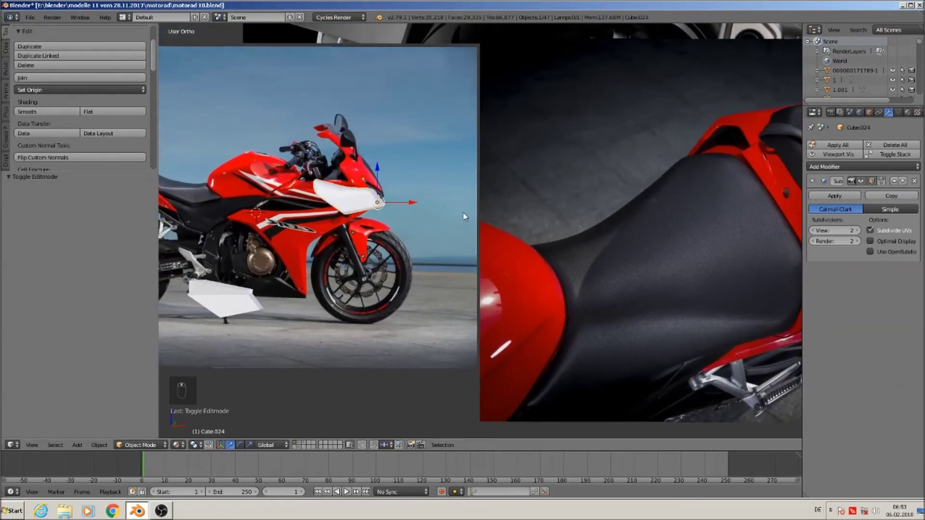
middle_click(360, 221)
middle_click(437, 180)
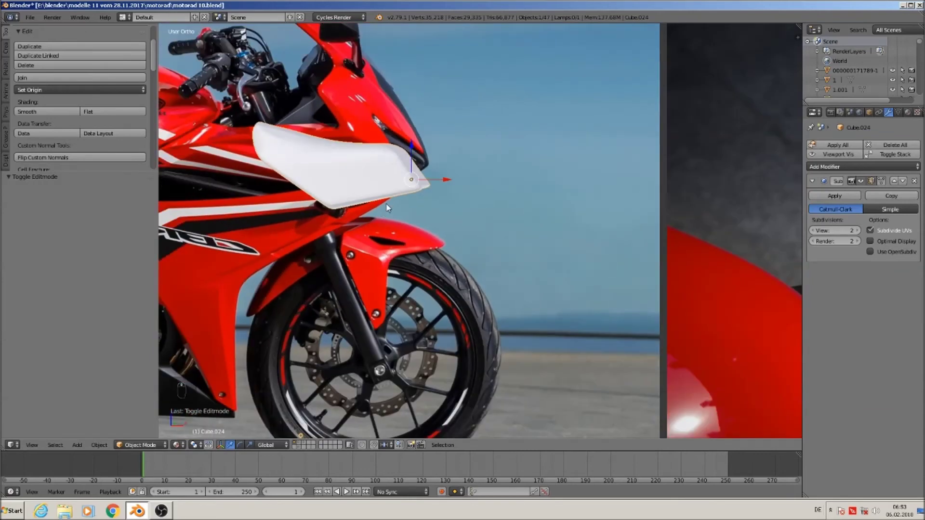
key("s")
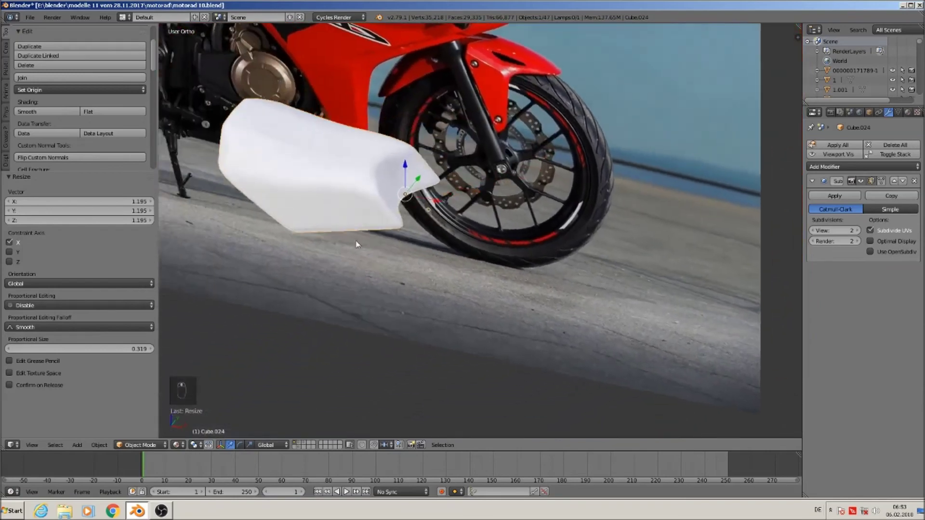
Dissolve the extra edge loops so the panel's mesh is simpler but still smooth
key("Tab")
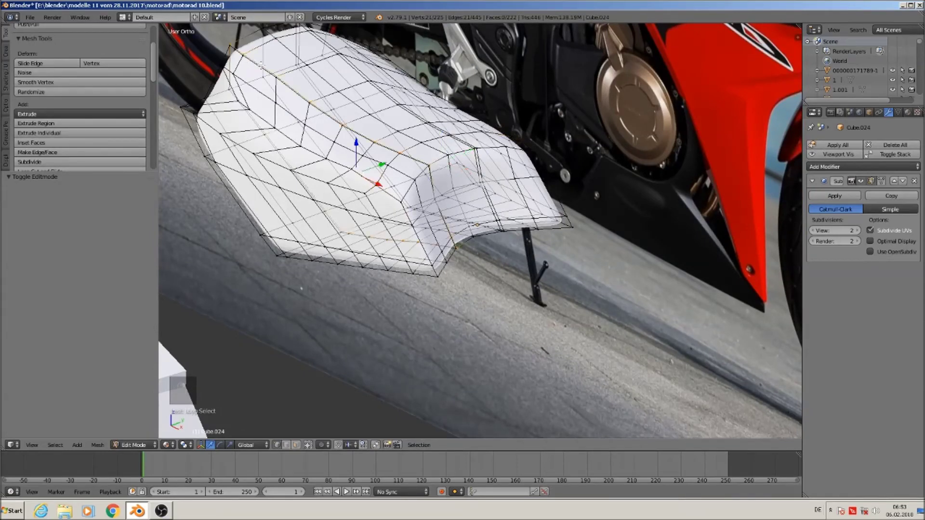
key("x")
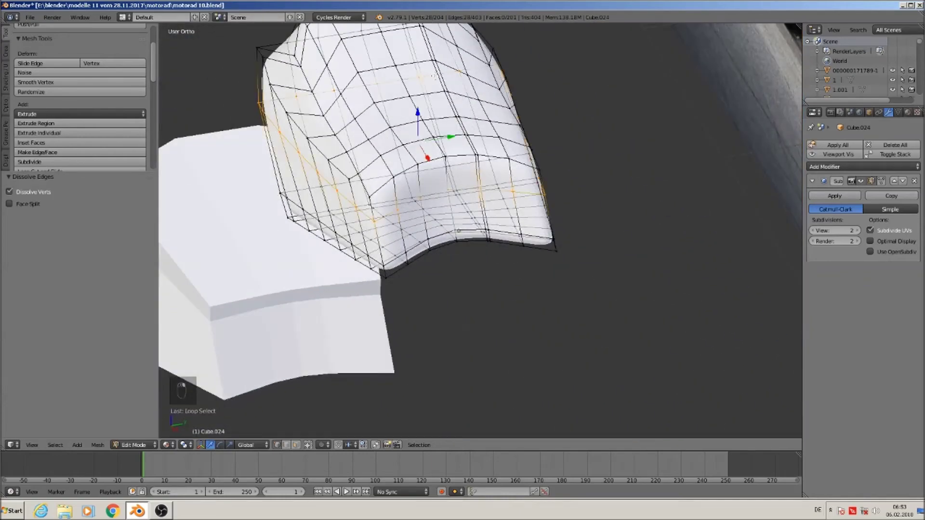
key("x")
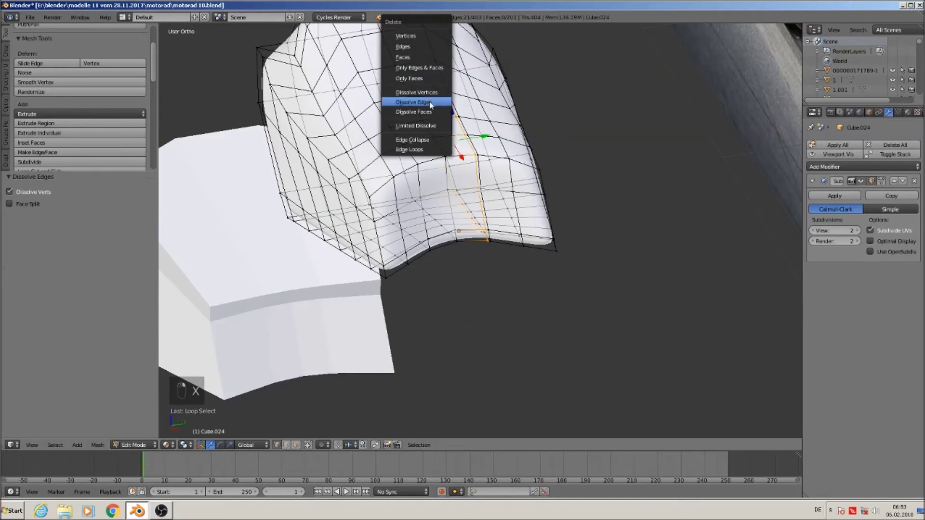
key("Tab")
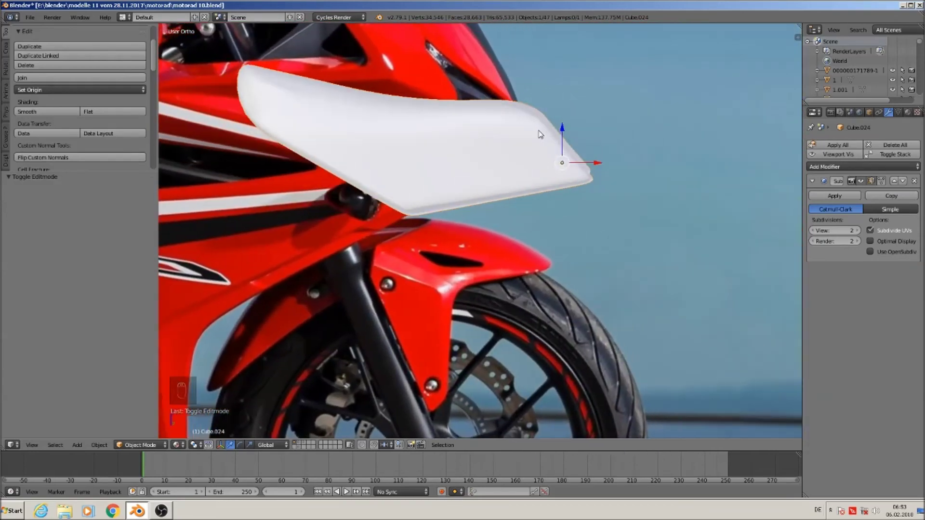
Navigate the view to zoom in on the panel's pointed front tip
left_click_drag(550, 132, 539, 213)
left_click_drag(530, 149, 498, 135)
middle_click(488, 136)
middle_click(502, 140)
middle_click(531, 139)
middle_click(558, 181)
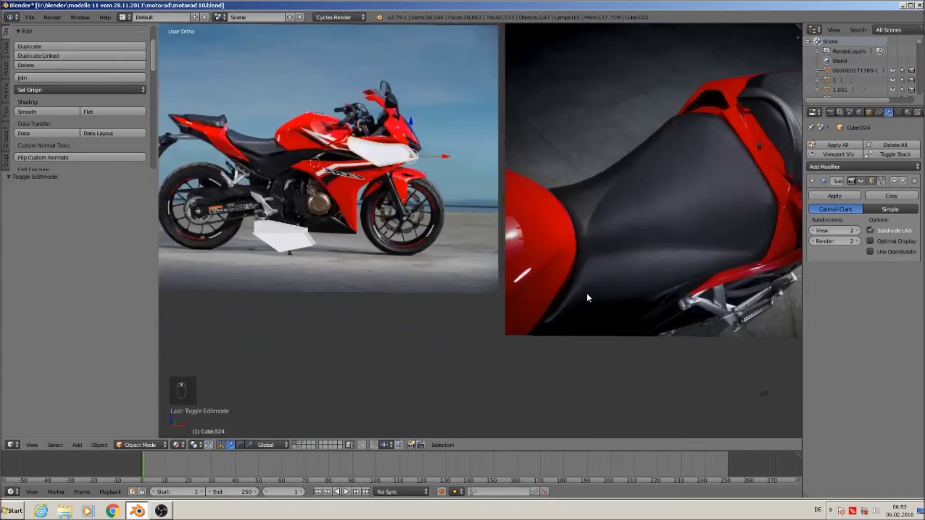
left_click_drag(345, 165, 366, 160)
left_click_drag(366, 159, 468, 150)
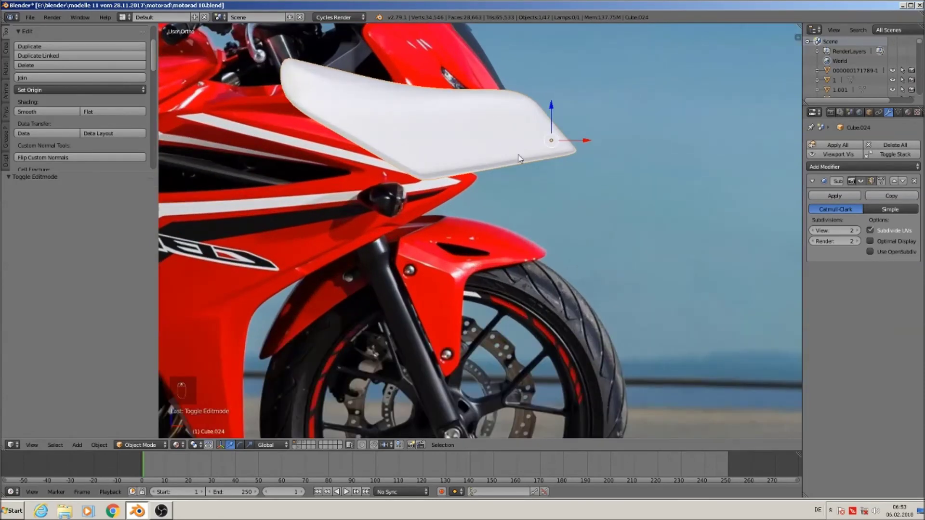
middle_click(745, 193)
left_click_drag(338, 141, 373, 131)
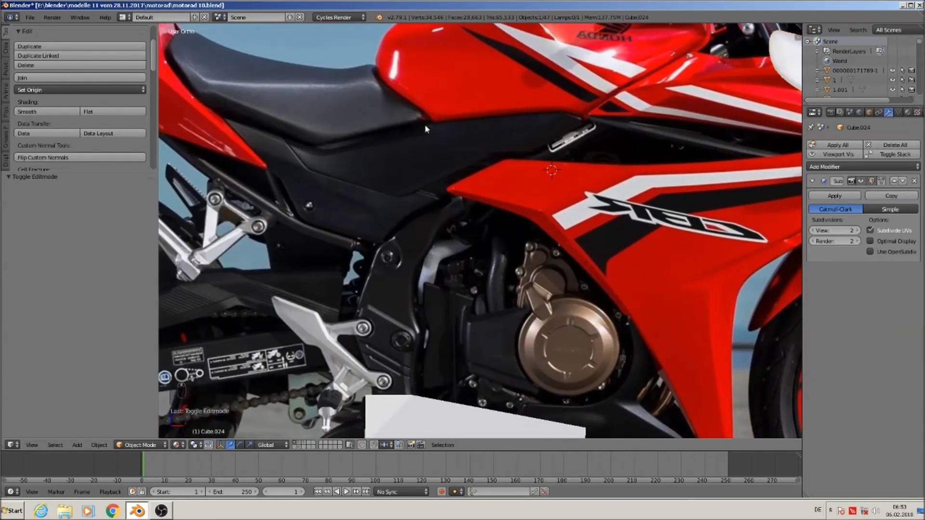
left_click_drag(504, 187, 414, 205)
middle_click(589, 266)
left_click_drag(769, 221, 690, 219)
left_click_drag(314, 277, 625, 170)
middle_click(628, 150)
Vertex-slide two tip vertices along their edges to round the front tip, then check it smoothed
key("Tab")
key("a")
key("a")
key("c")
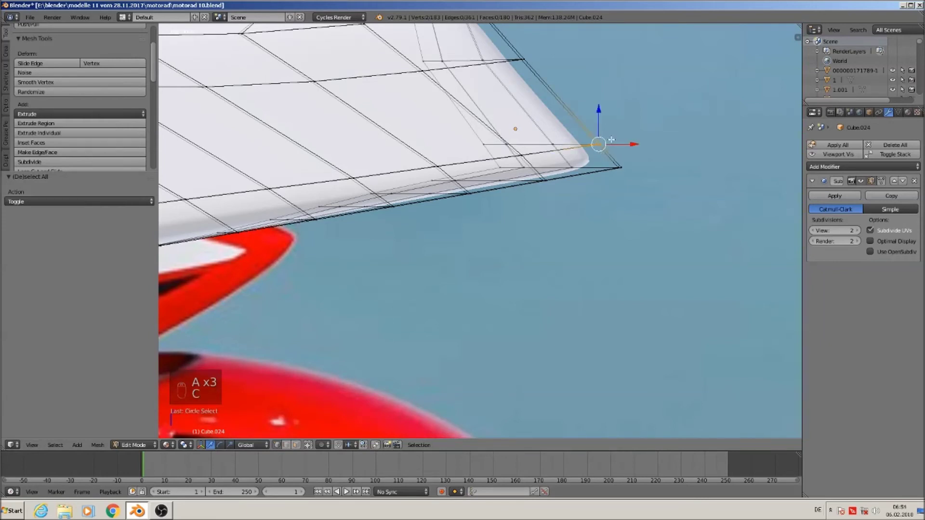
key("space")
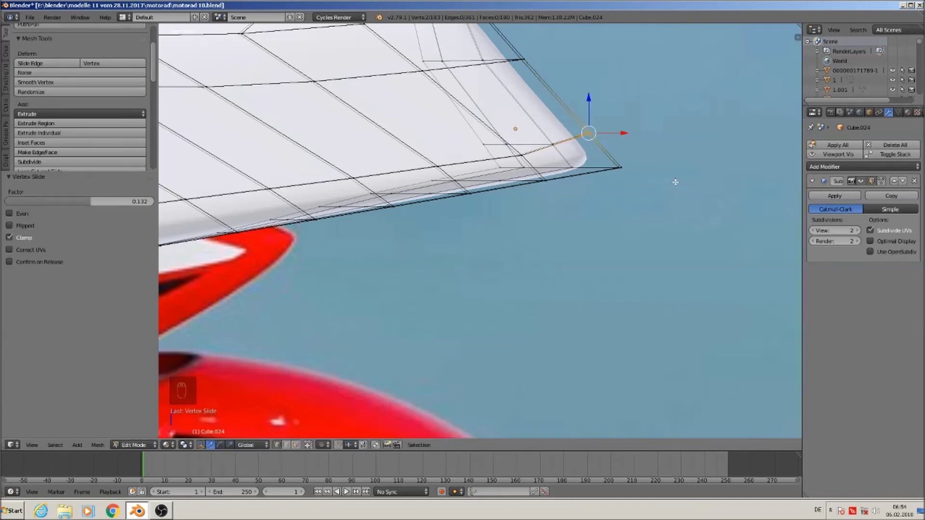
key("space")
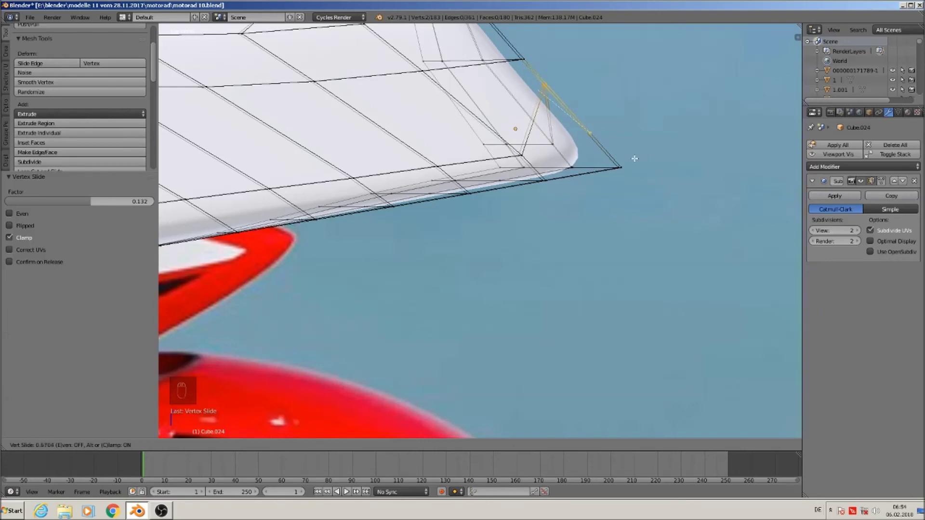
key("Tab")
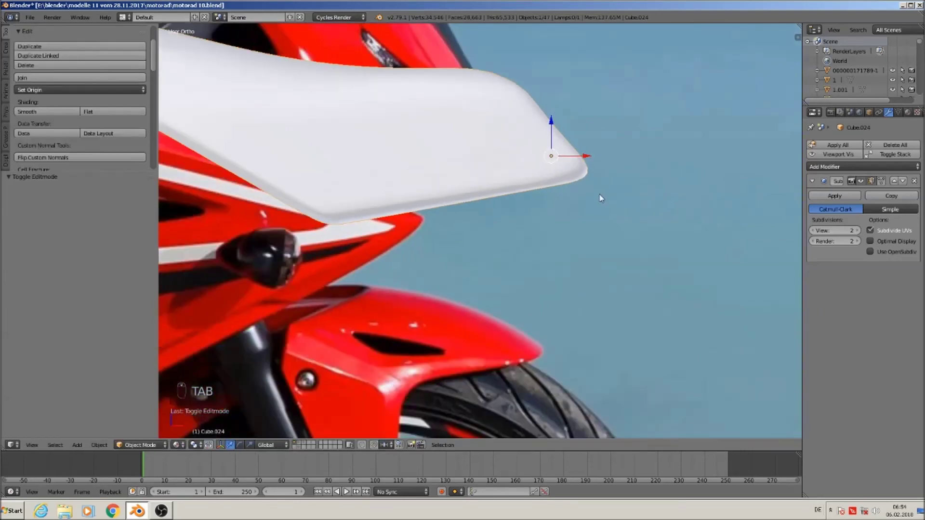
From Top view, duplicate the fairing panel with Shift+D
middle_click(584, 217)
middle_click(565, 222)
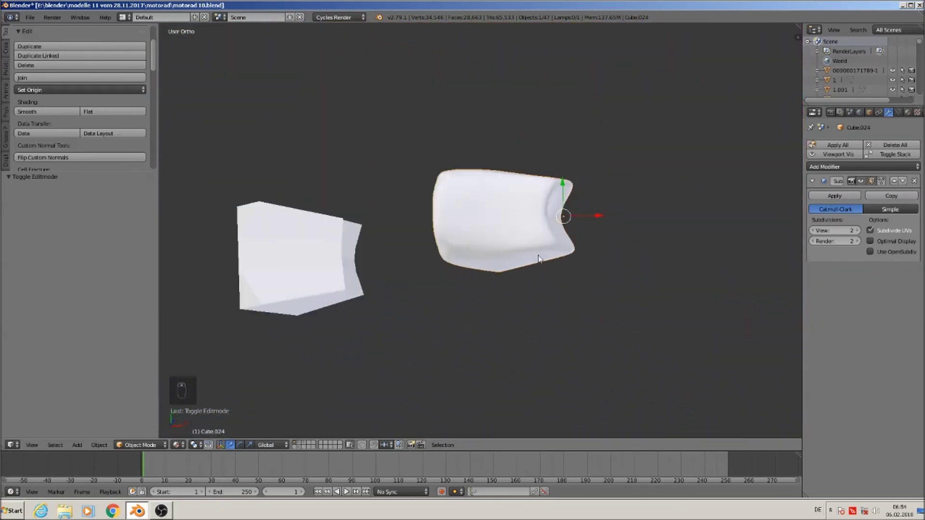
key("KP_1")
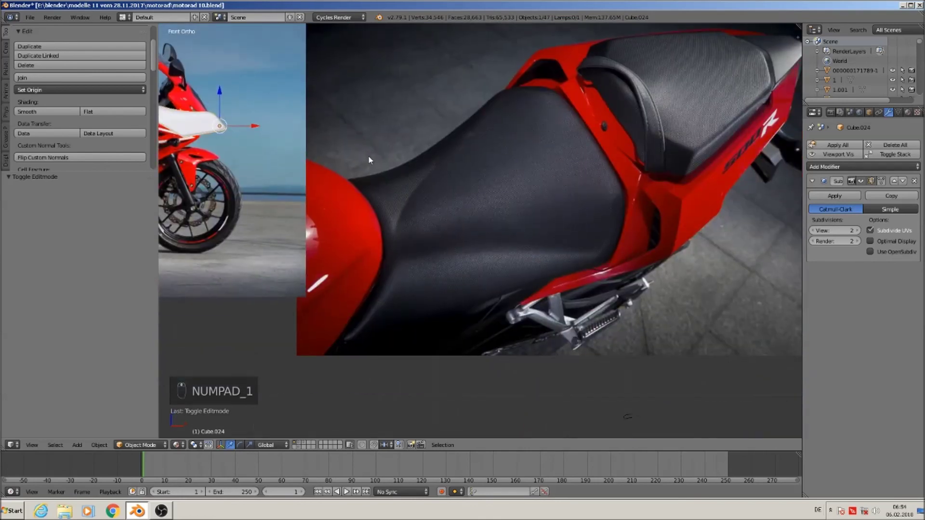
key("KP_7")
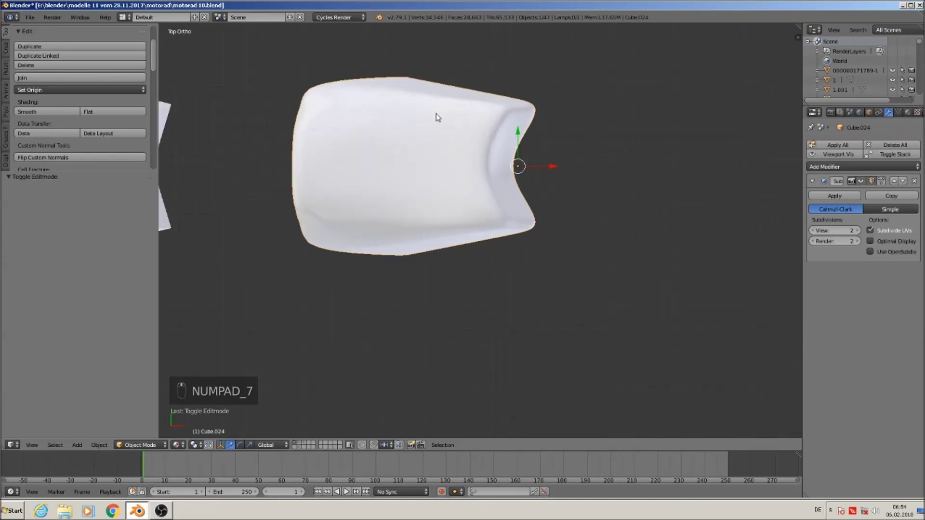
key("Tab")
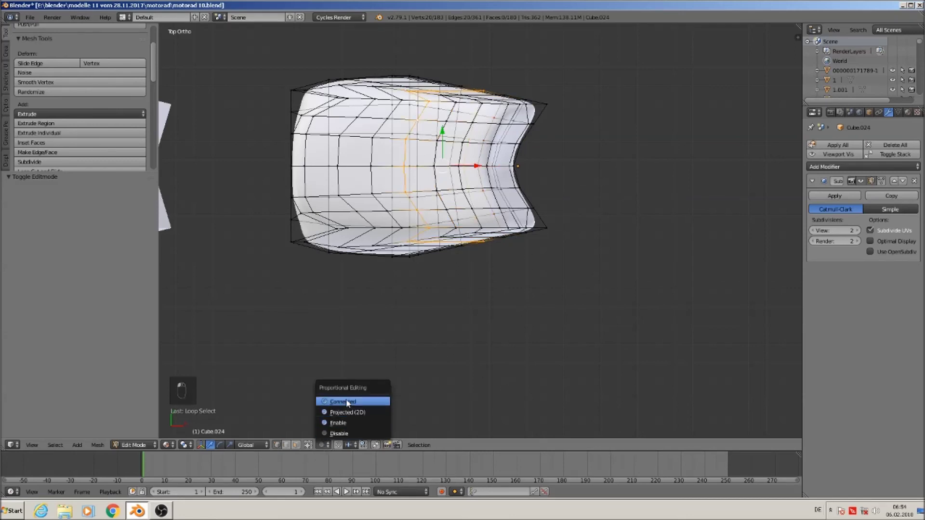
key("Tab")
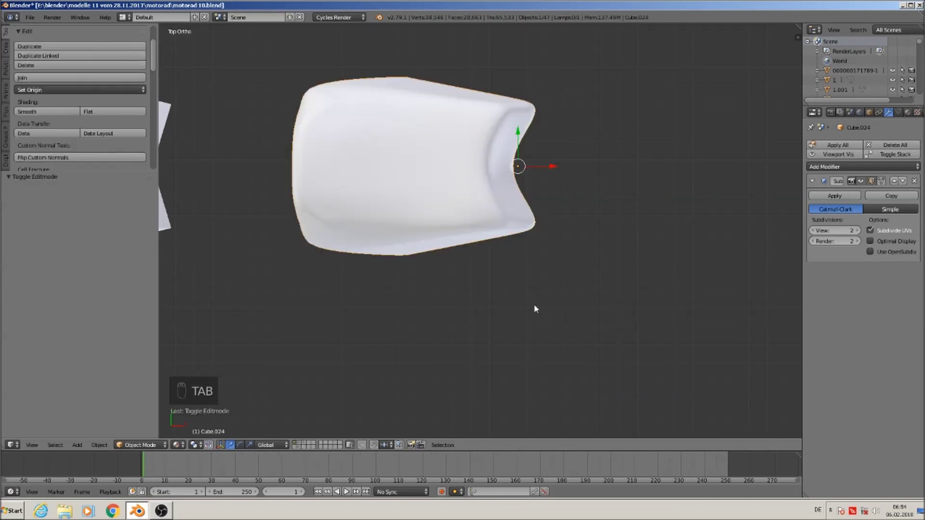
key("shift+d")
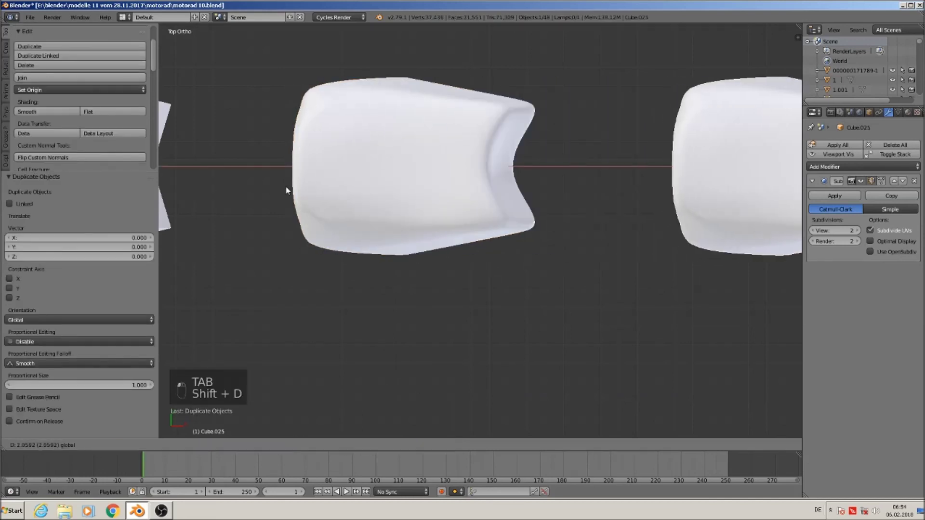
Scale the original panel's middle loop inward along Y with proportional falloff for a waisted shape
key("Tab")
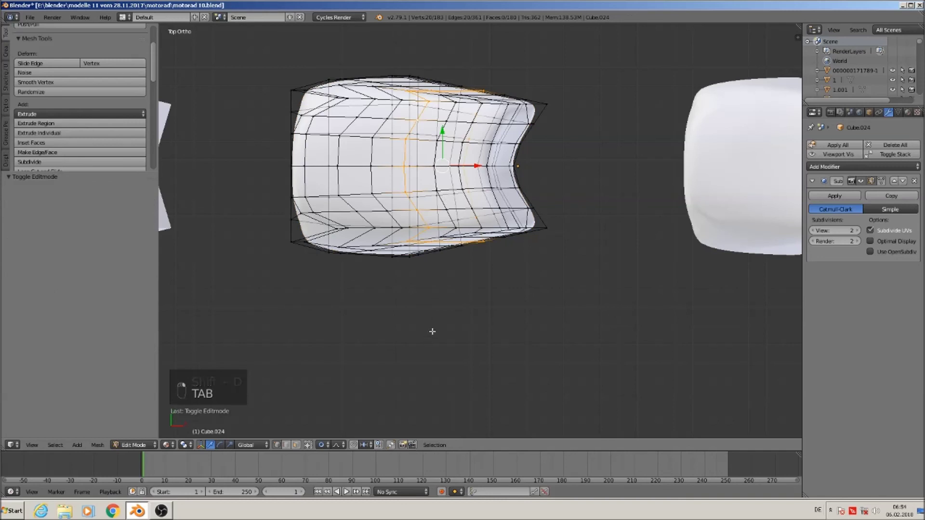
key("s")
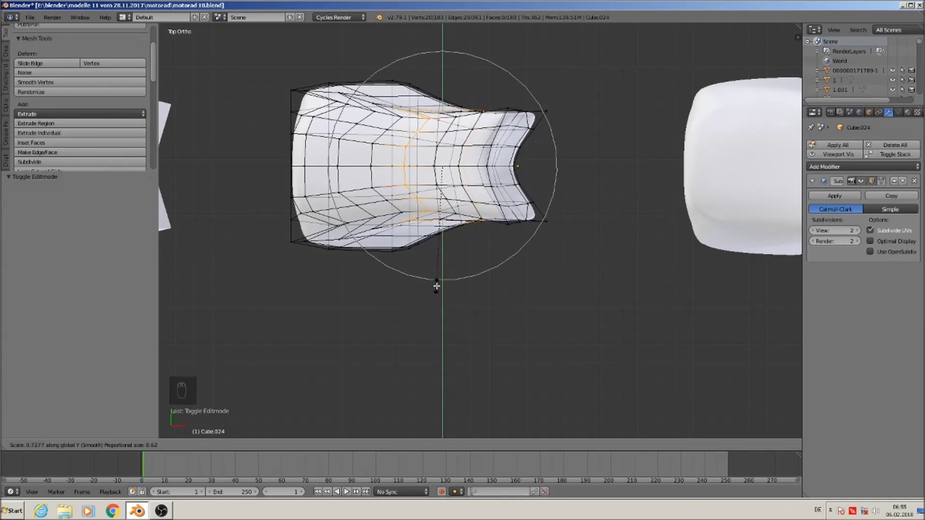
key("Tab")
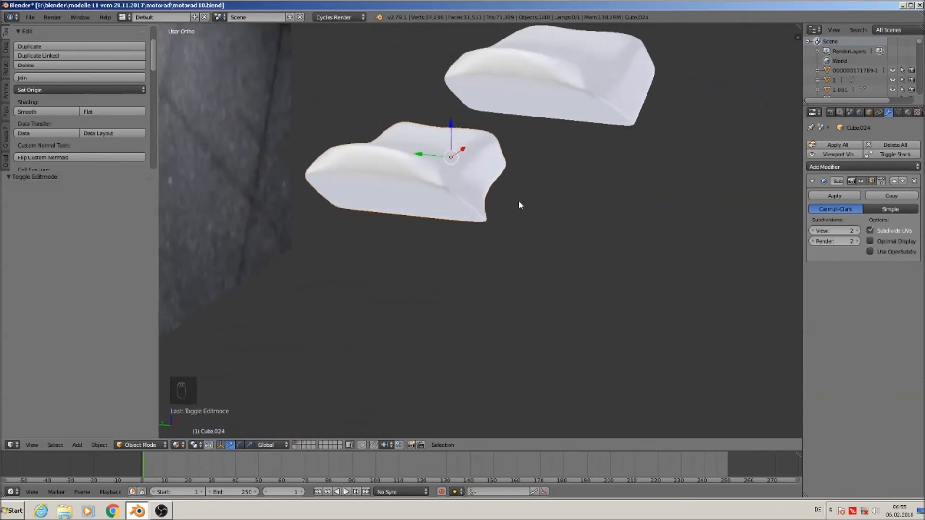
From Front view, enlarge the white part about 2.2 times and move it beside the bike's front
middle_click(474, 195)
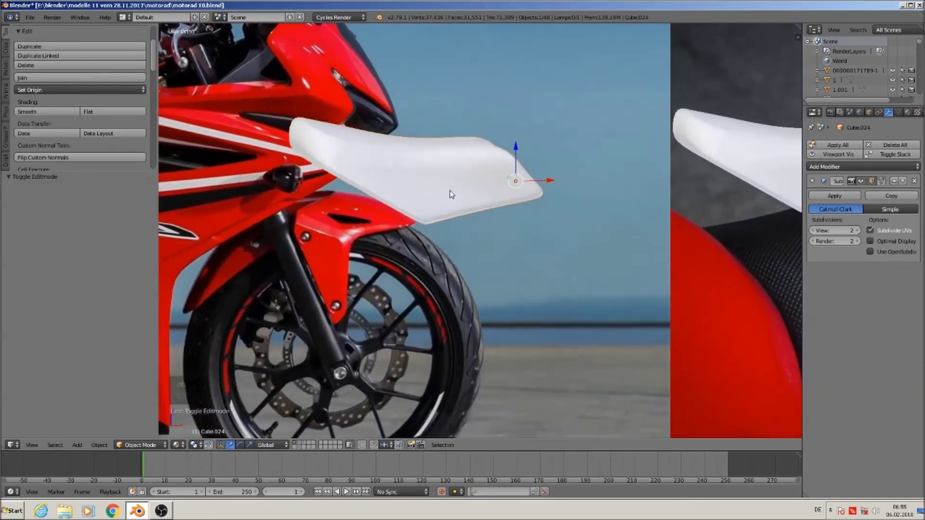
middle_click(420, 190)
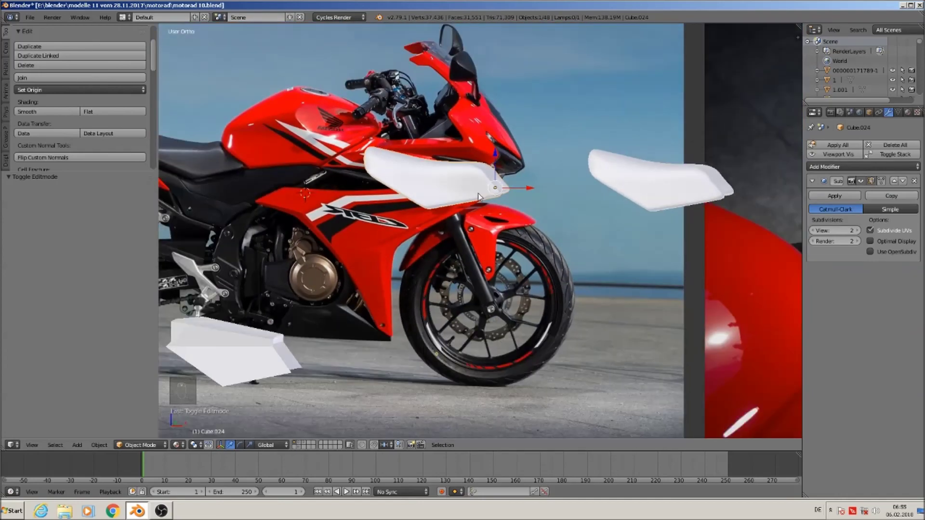
key("KP_1")
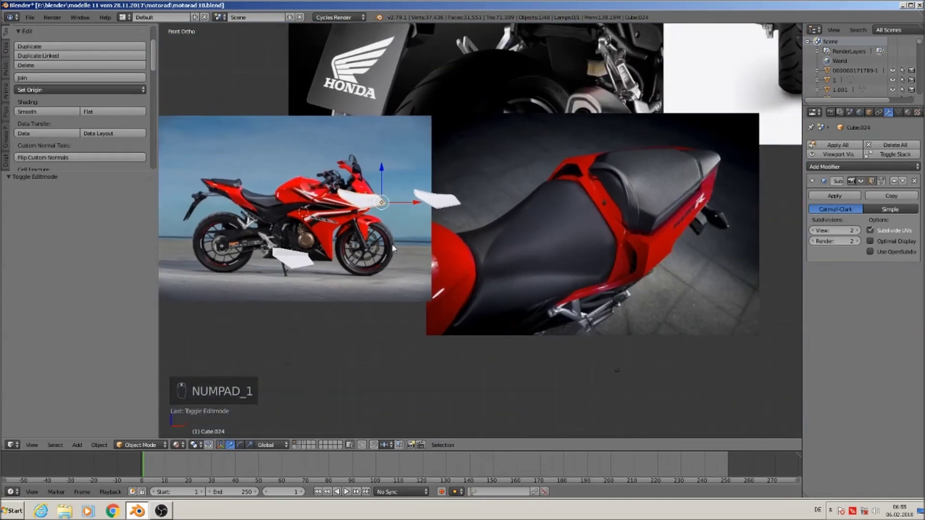
key("g")
key("s")
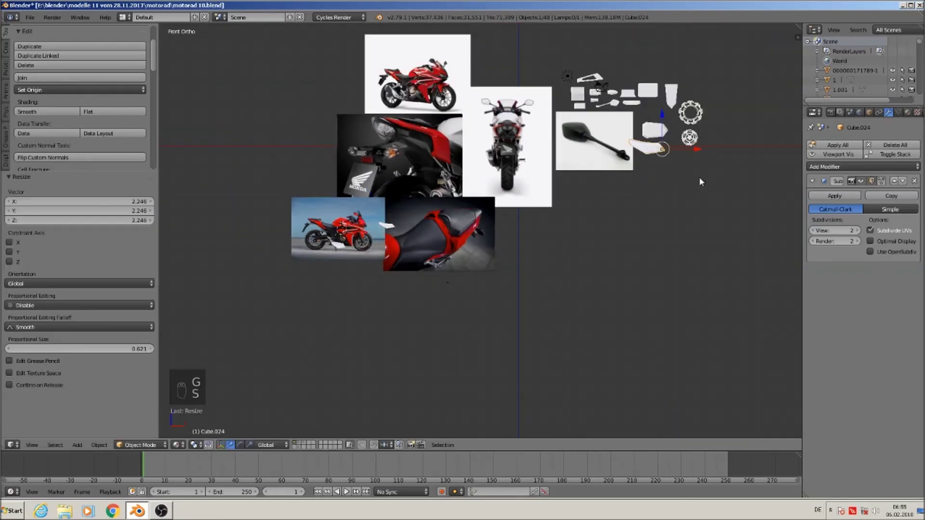
key("g")
left_click_drag(431, 234, 169, 288)
Select both fairing panel copies and send them to another layer
right_click(168, 287)
left_click(326, 256)
key("m")
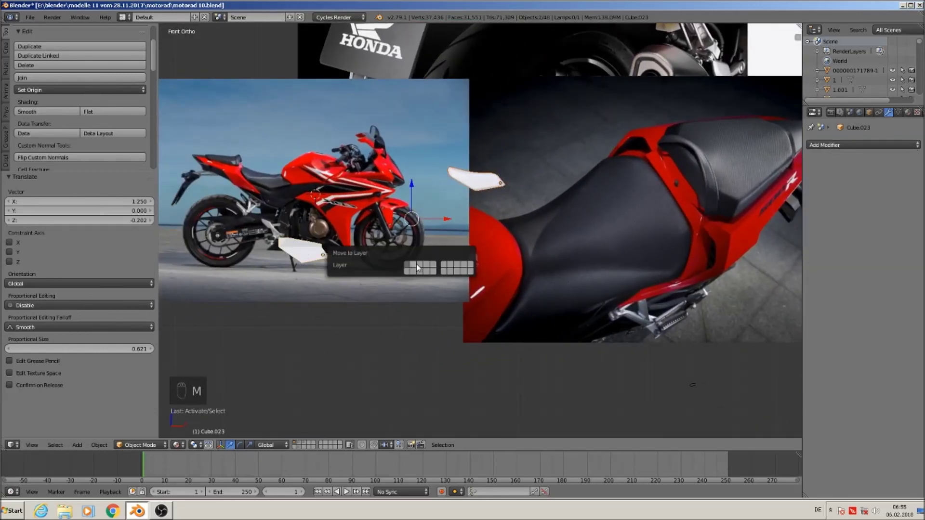